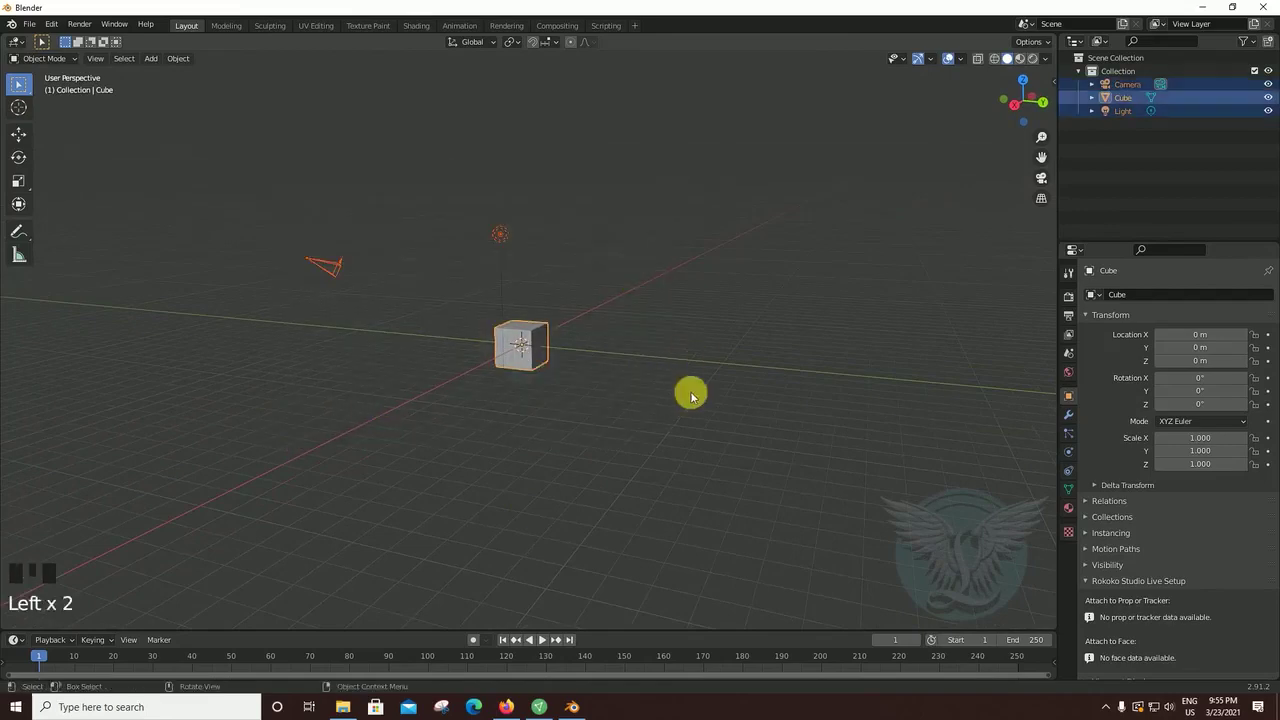
- Delete the default cube, camera and light, then orbit around the empty scene origin
key(Delete)
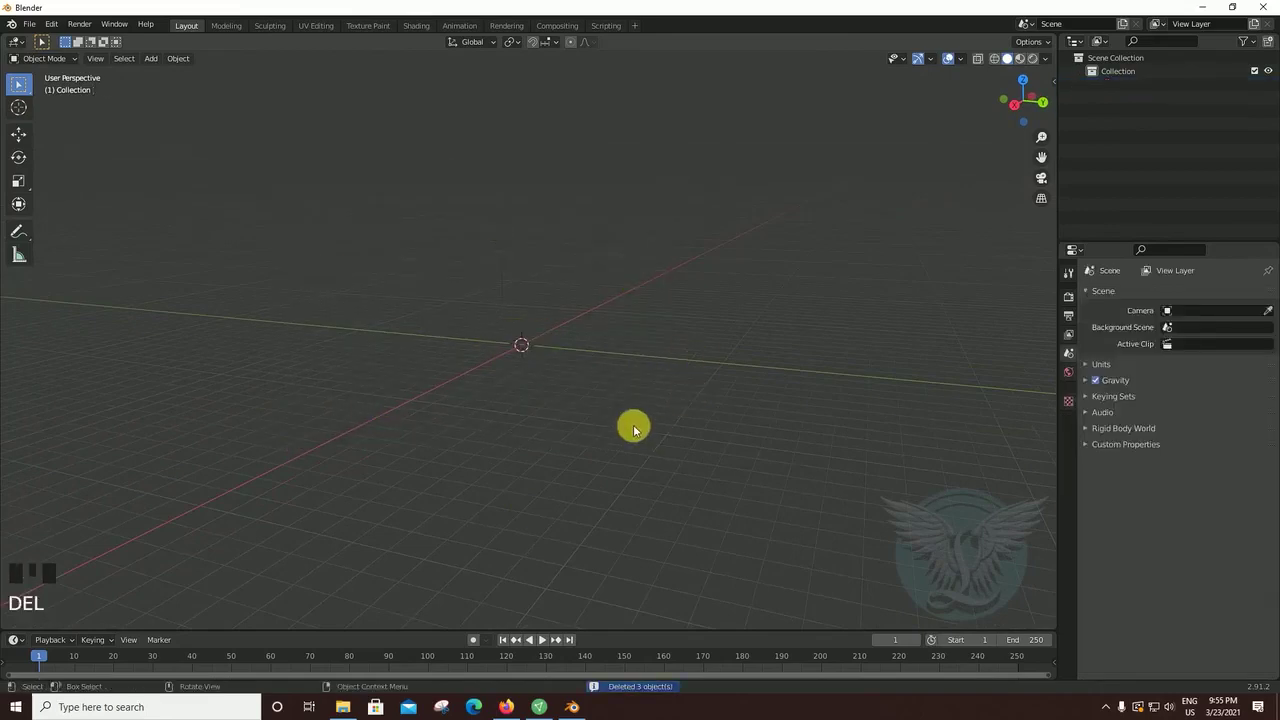
drag(647, 419, 617, 433)
scroll(up, 3)
middle_click(604, 433)
scroll(up, 3)
drag(626, 432, 654, 384)
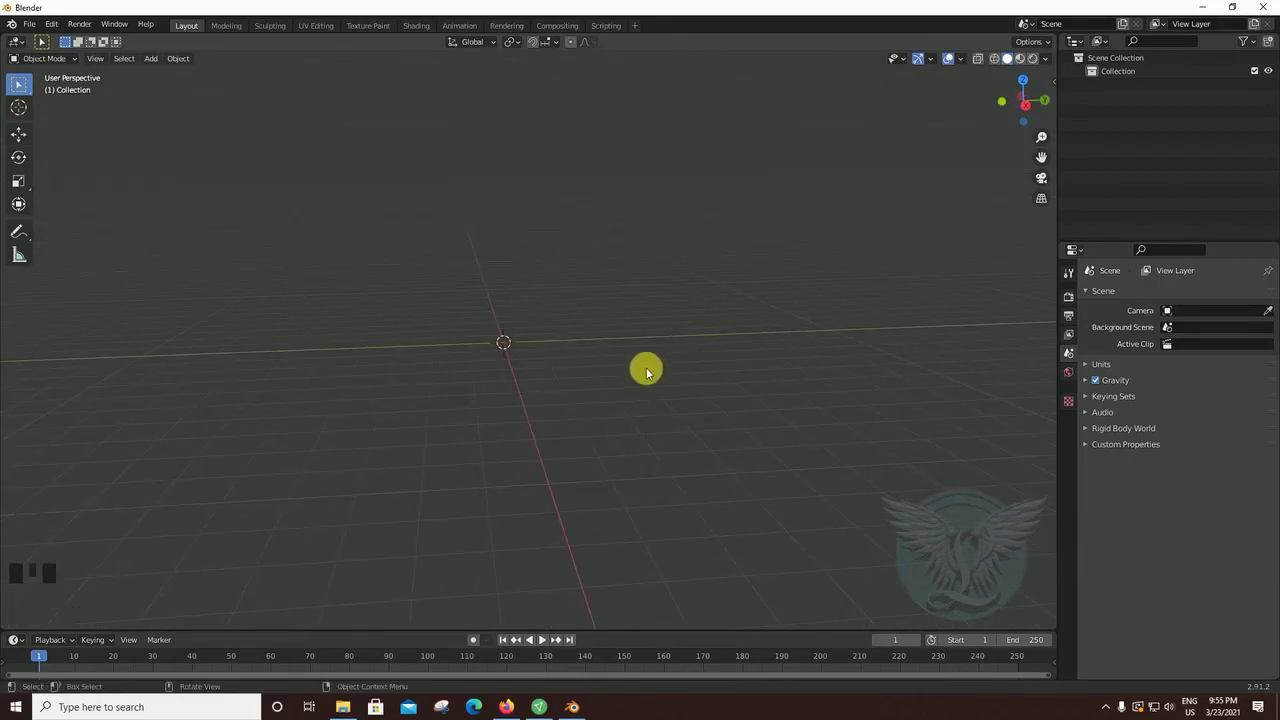
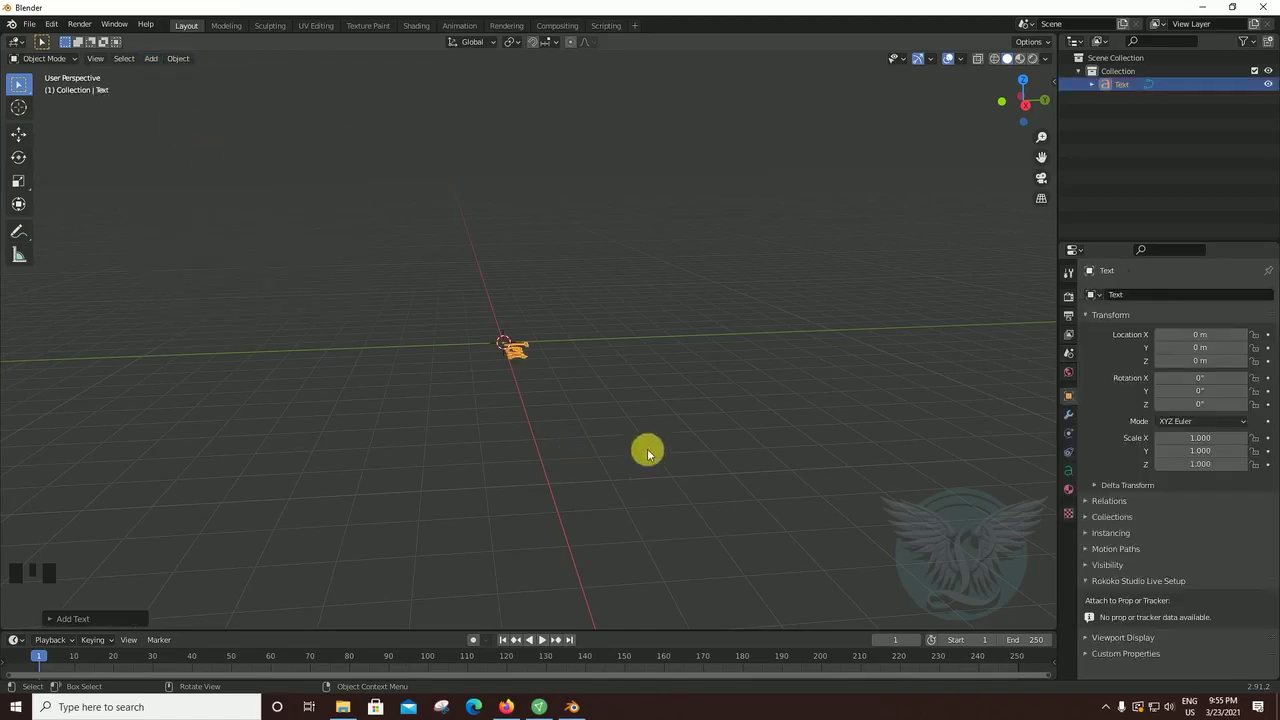
- Orbit and zoom the viewport to bring the new 'Text' object into a readable view
drag(442, 451, 651, 352)
scroll(up, 3)
drag(637, 416, 549, 412)
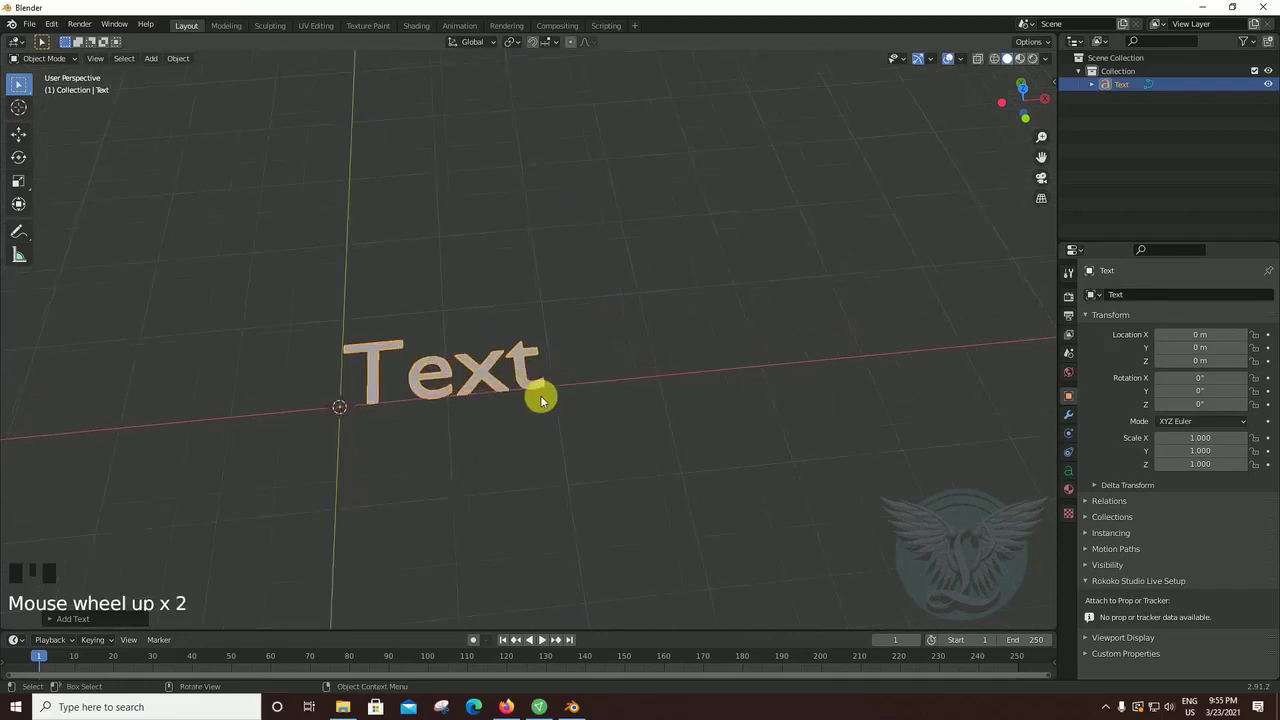
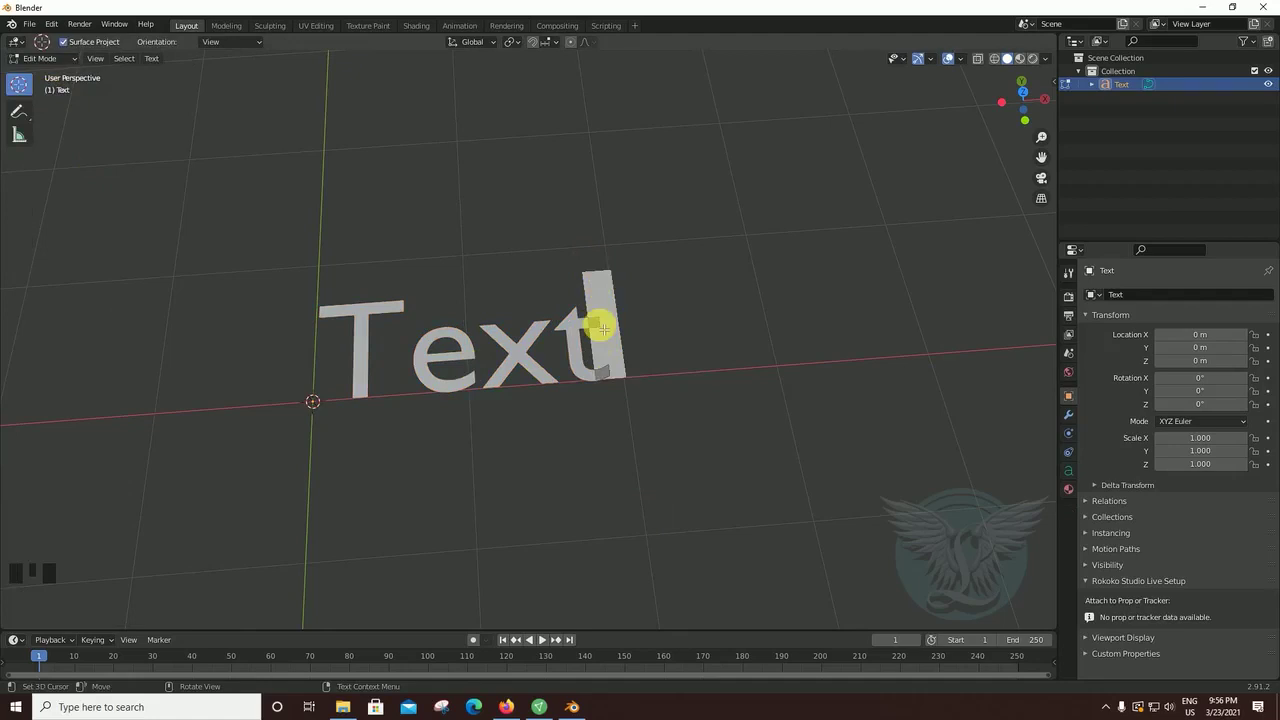
- Erase the placeholder word and type the title 'LIFE Animation' in its place
key(BackSpace)
key(BackSpace)
key(BackSpace)
key(BackSpace)
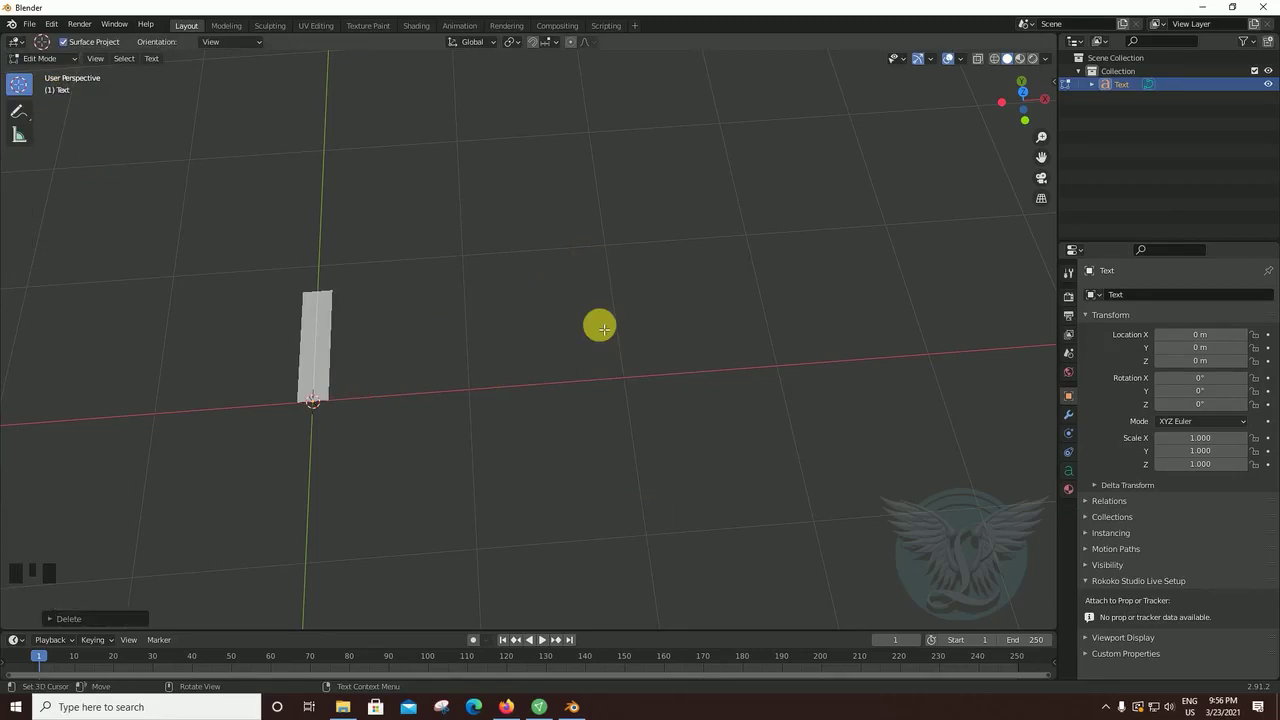
key(l)
key(BackSpace)
key(l)
key(f)
key(e)
key(space)
key(a)
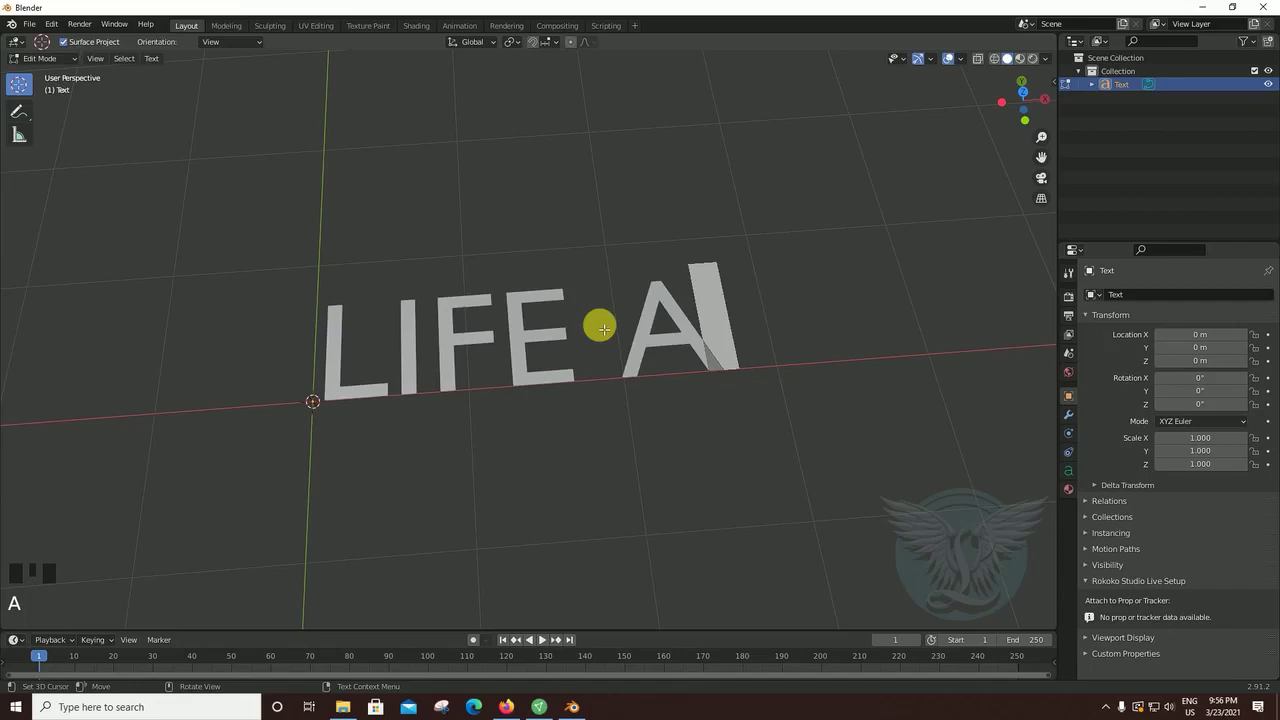
key(n)
key(i)
key(m)
key(a)
key(t)
key(i)
key(o)
key(n)
- Orbit and zoom around the title to check the whole 'LIFE Animation' wording
scroll(down, 3)
drag(848, 431, 614, 278)
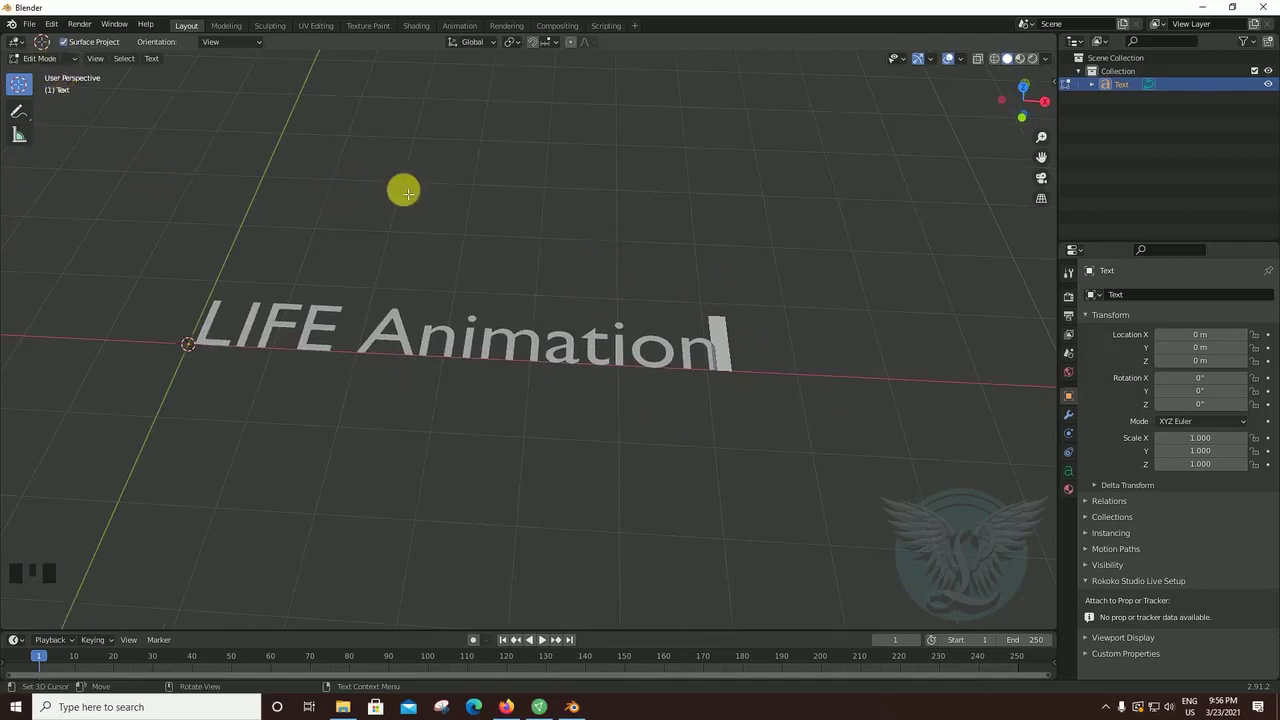
key(Tab)
drag(582, 259, 543, 401)
scroll(up, 3)
drag(600, 404, 643, 458)
scroll(up, 3)
drag(651, 450, 650, 419)
scroll(down, 3)
drag(640, 396, 525, 208)
key(Tab)
drag(612, 282, 53, 167)
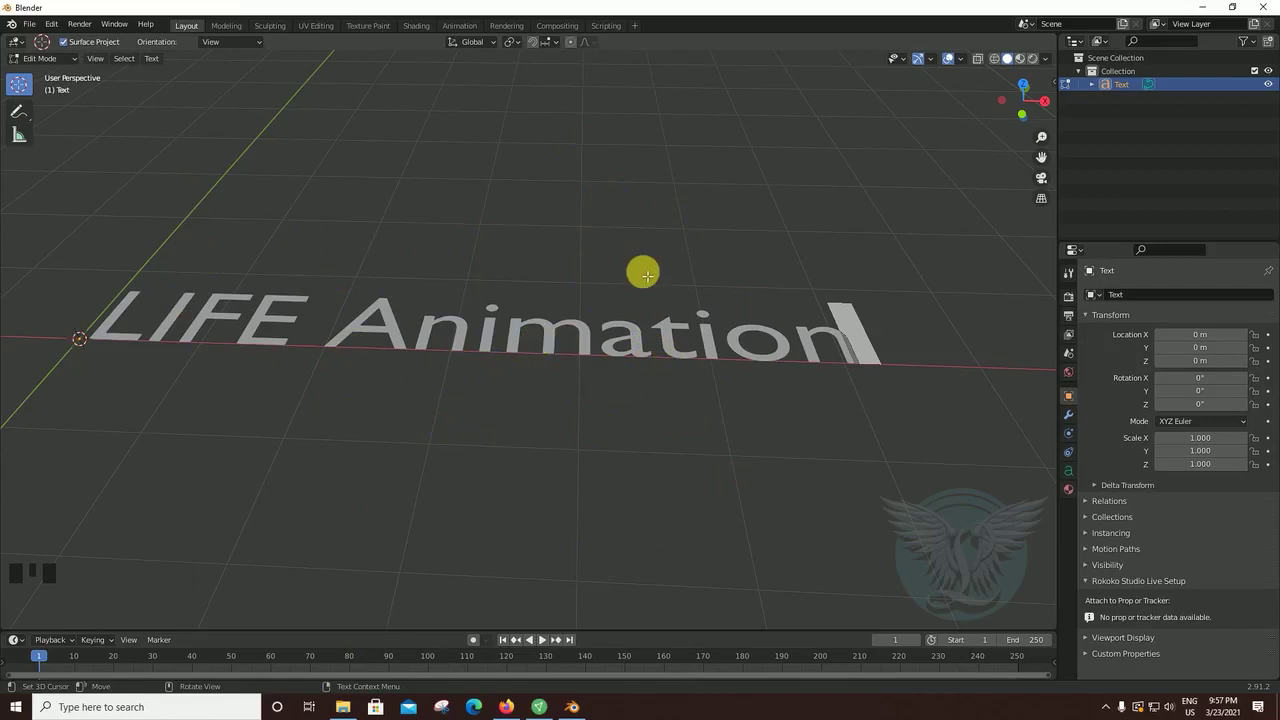
- Leave text editing and add a Solidify modifier giving the letters -0.3 m thickness
key(Tab)
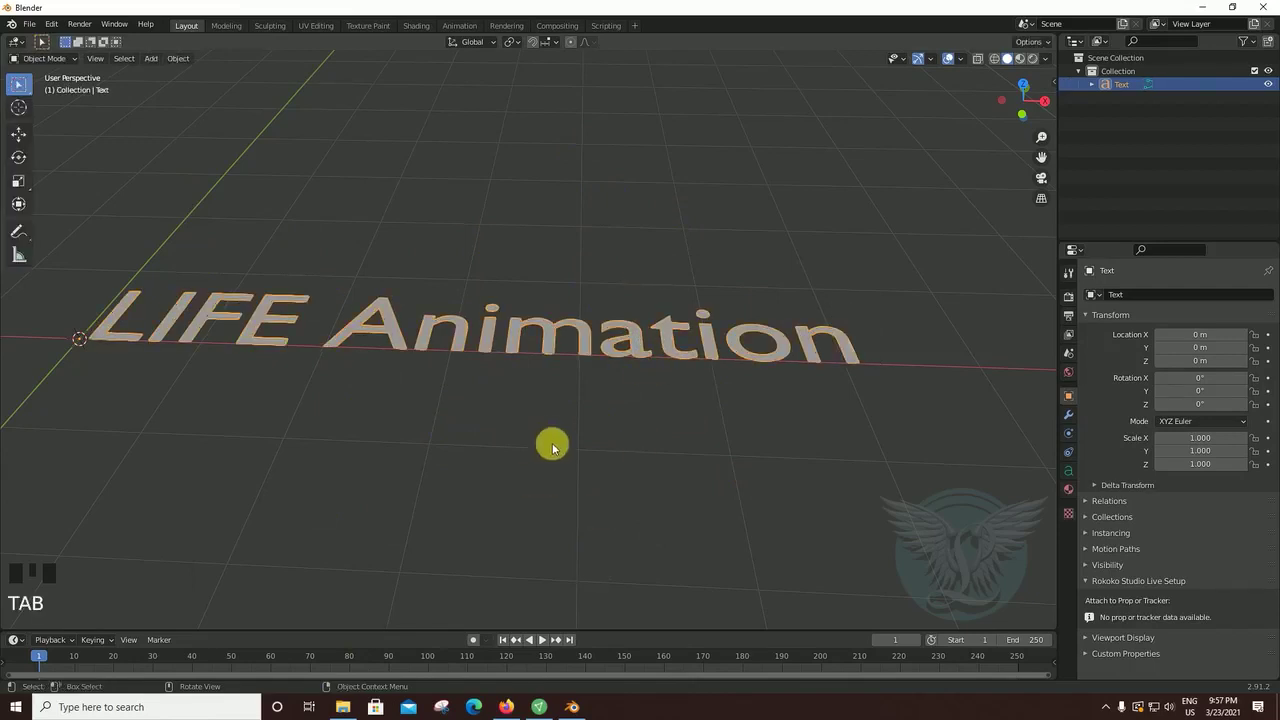
drag(558, 468, 941, 358)
click(1076, 424)
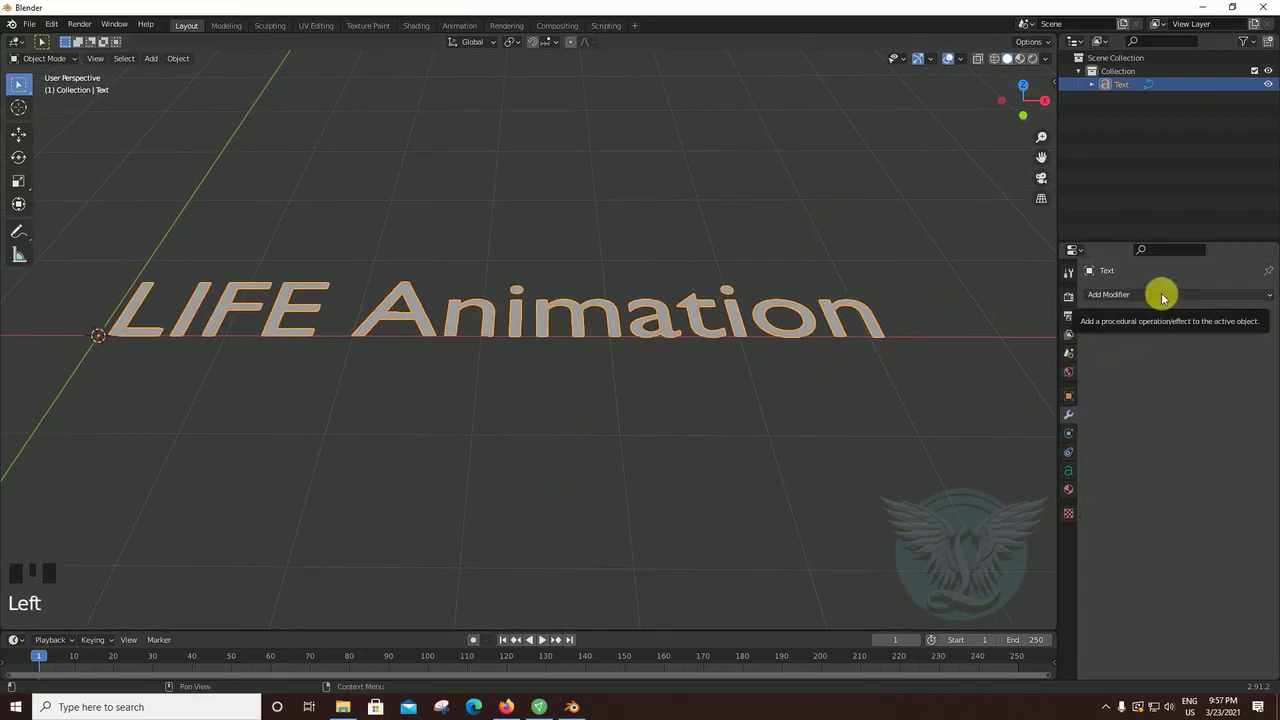
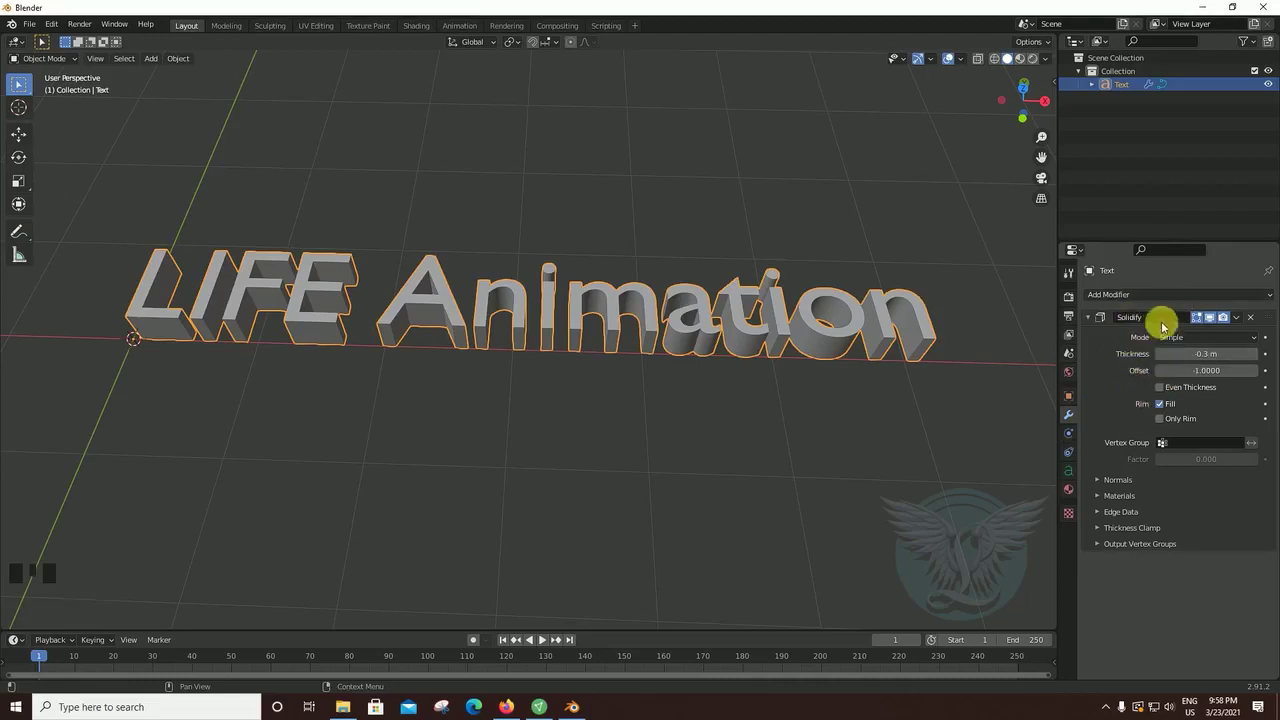
drag(807, 474, 1128, 339)
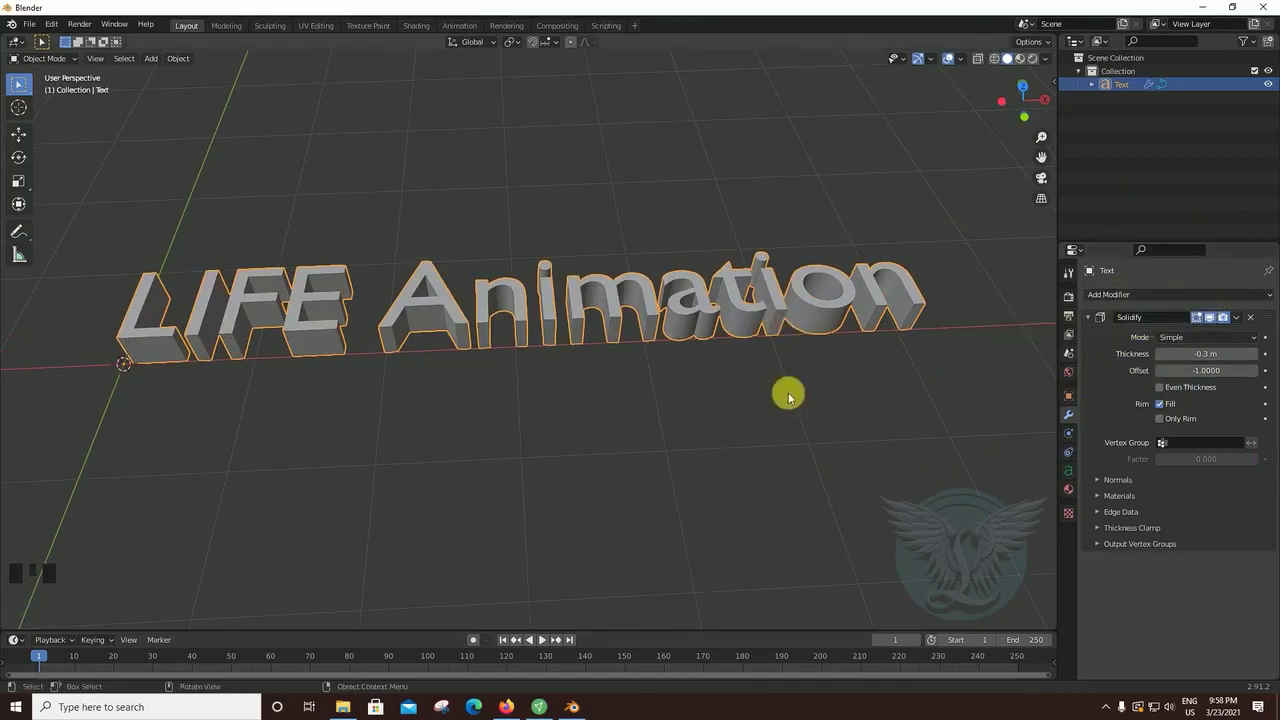
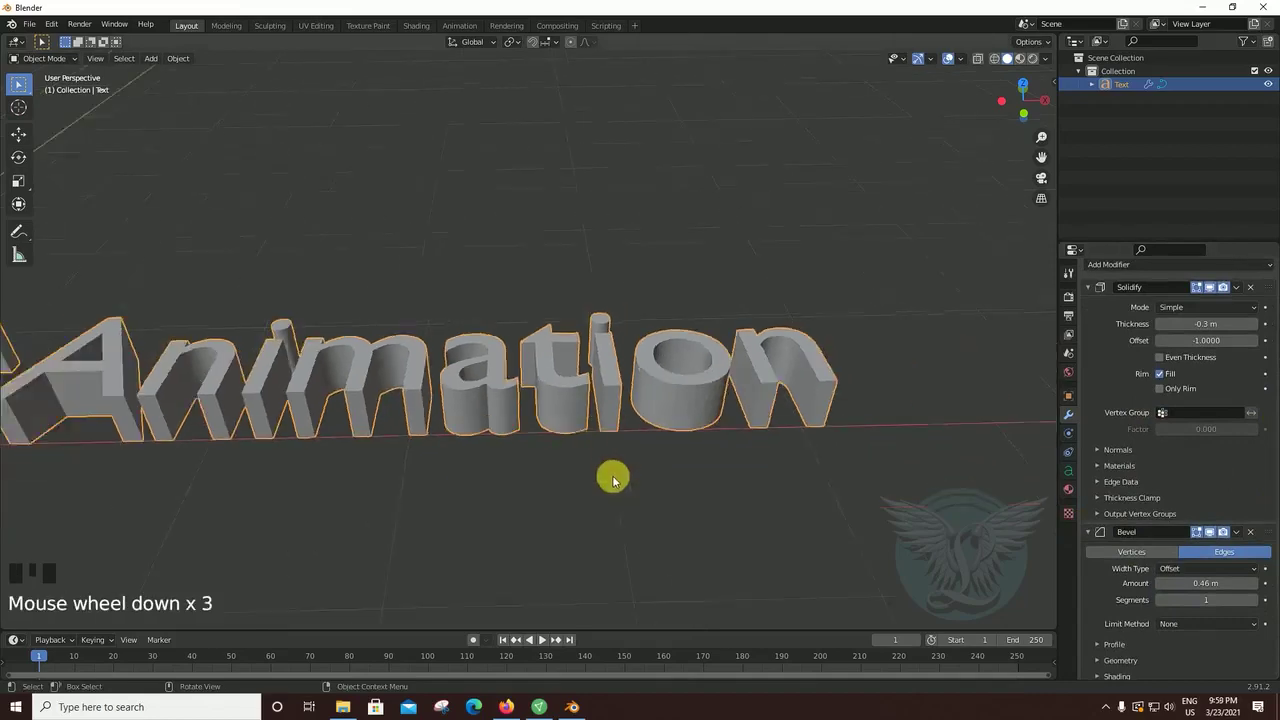
- Orbit and zoom around the letters to inspect the 0.46 m bevelled edges
drag(684, 484, 719, 485)
scroll(up, 3)
drag(722, 506, 819, 435)
scroll(up, 3)
scroll(down, 3)
drag(820, 479, 669, 477)
scroll(down, 3)
drag(748, 496, 731, 493)
scroll(up, 3)
drag(755, 489, 774, 409)
- Deselect the 3D text and add a cube mesh beside the title
click(774, 409)
click(259, 132)
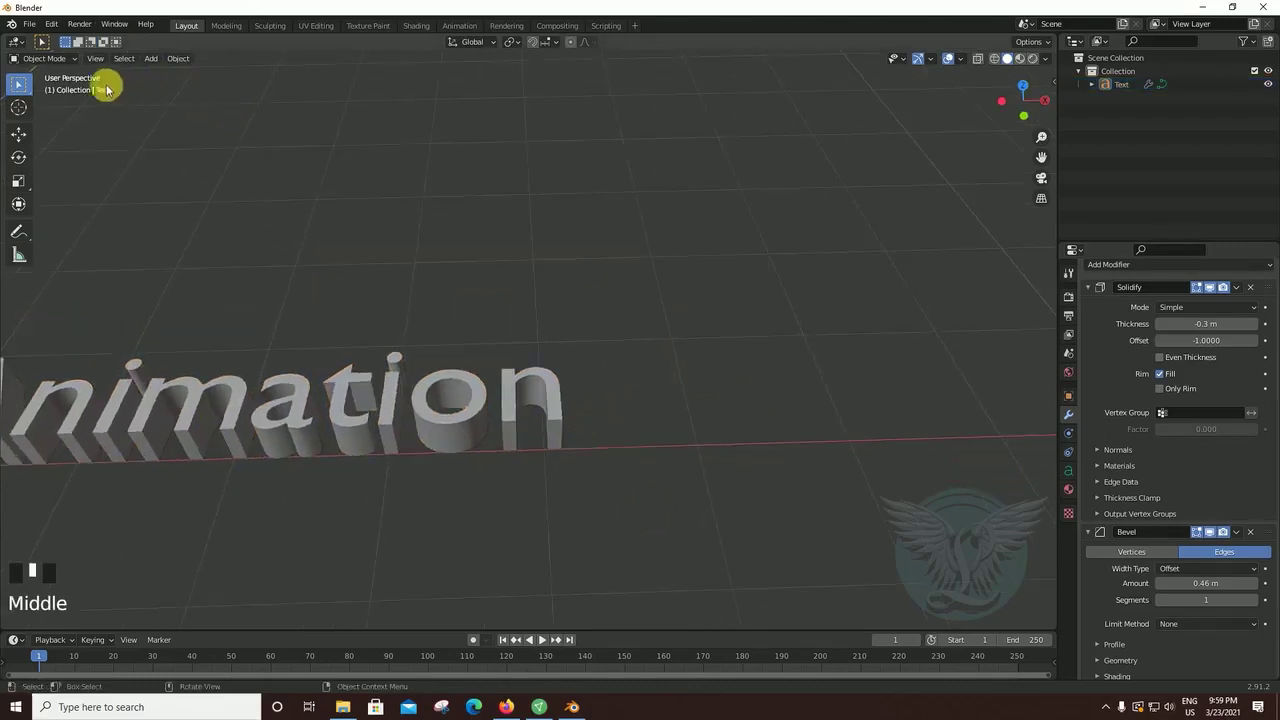
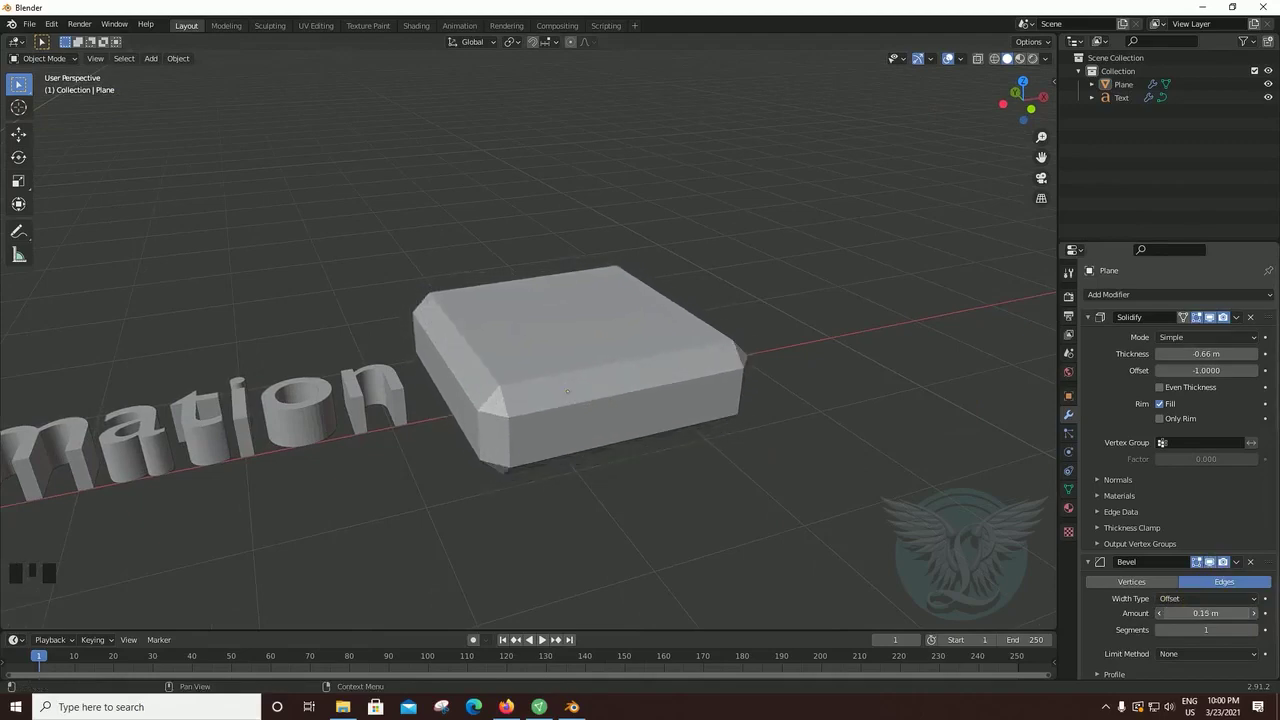
- Orbit toward the test block beside the title and select it for removal
scroll(down, 3)
drag(730, 505, 824, 378)
click(824, 378)
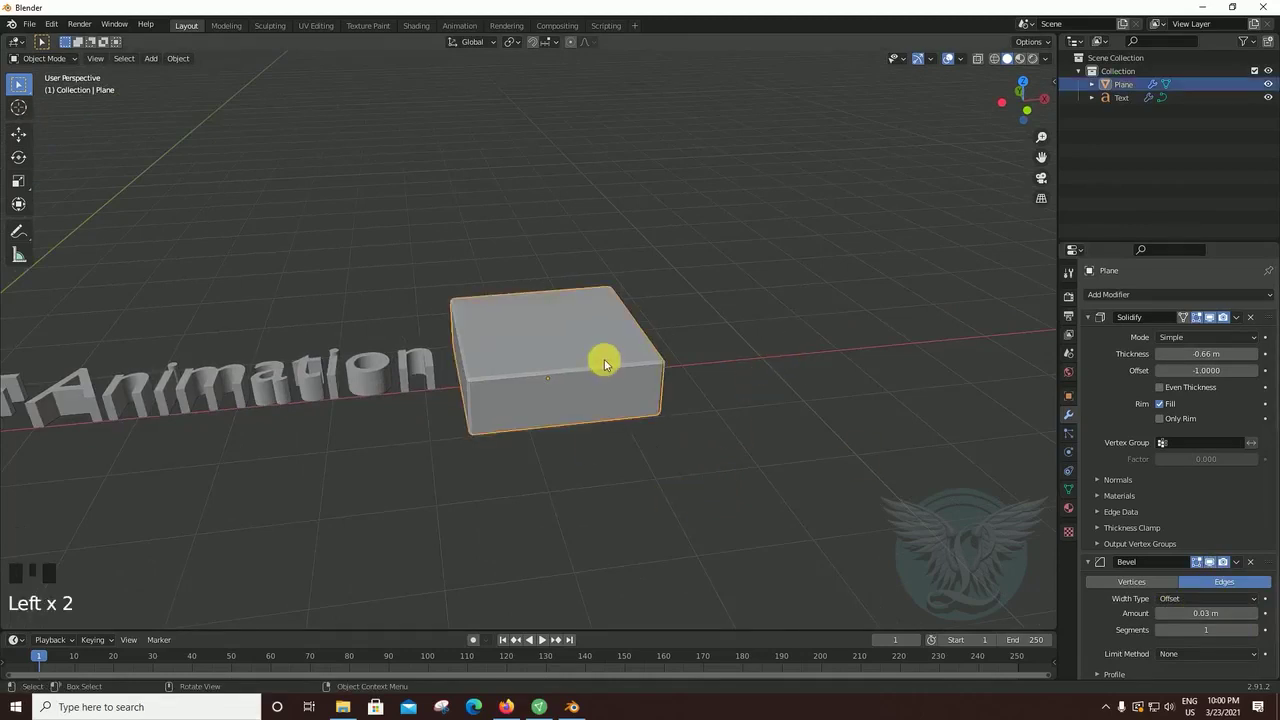
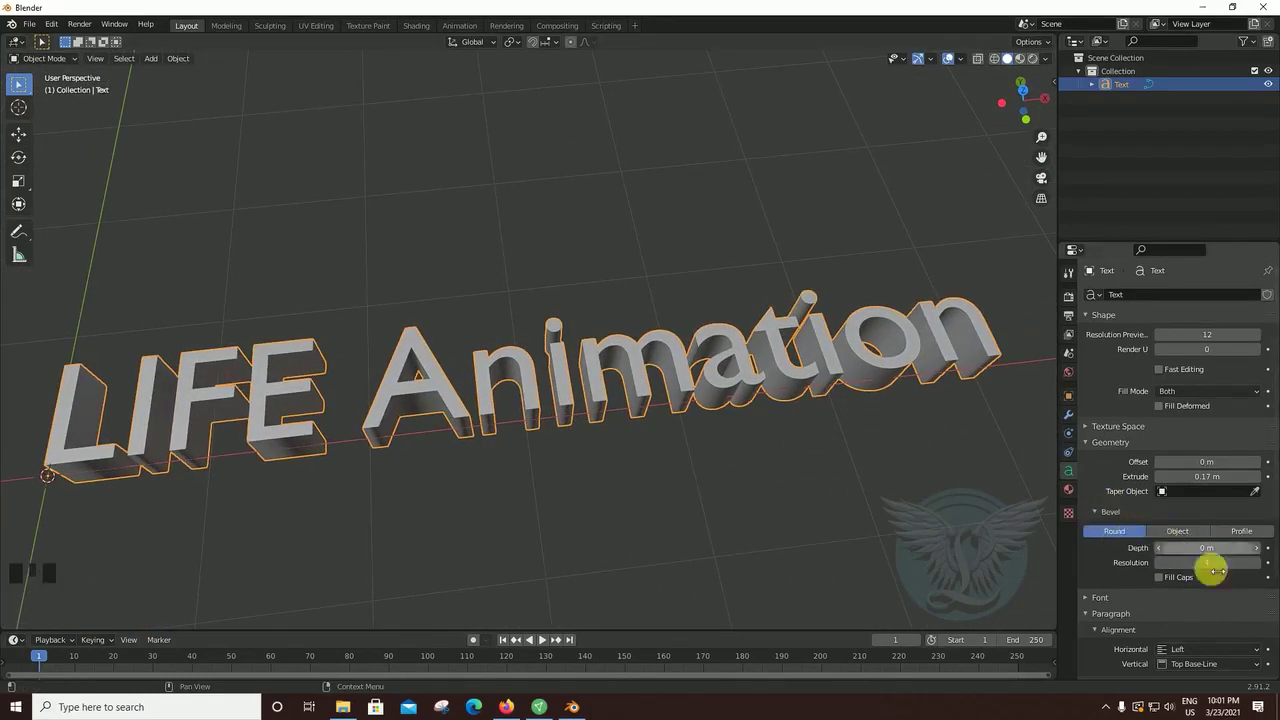
- Scroll the Text object data properties up to the Geometry bevel settings
scroll(up, 3)
scroll(up, 3)
scroll(up, 3)
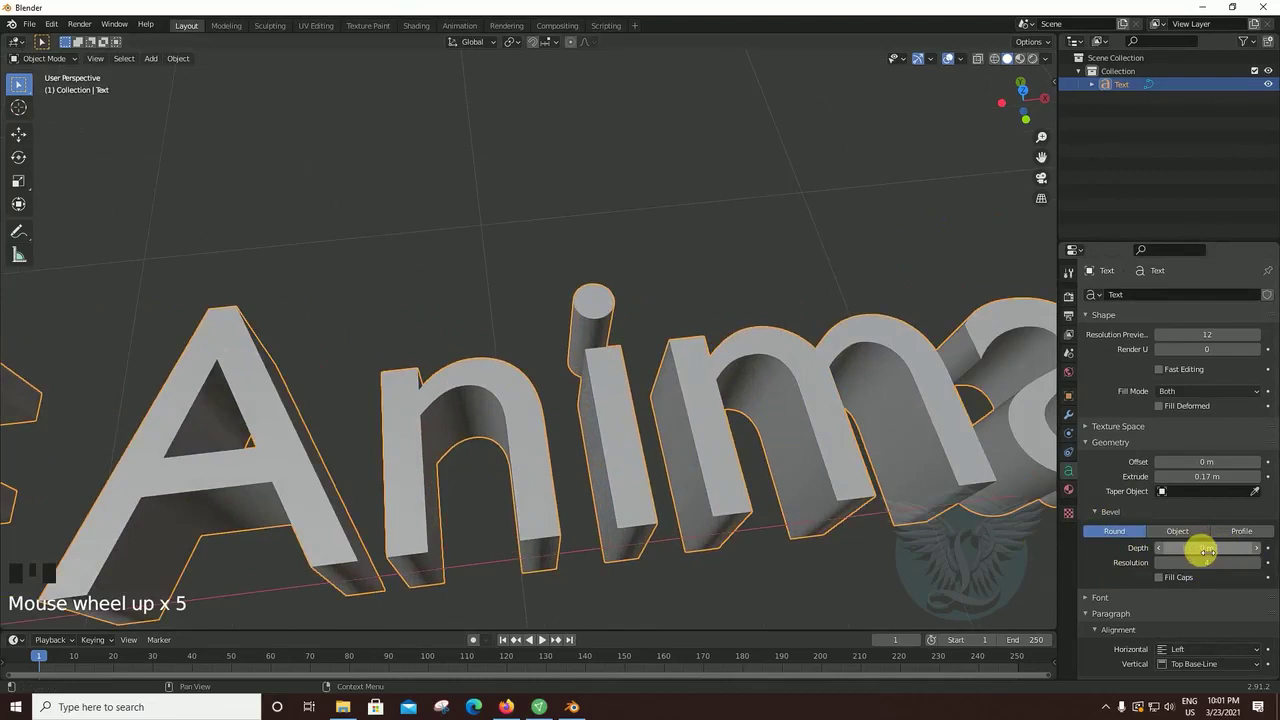
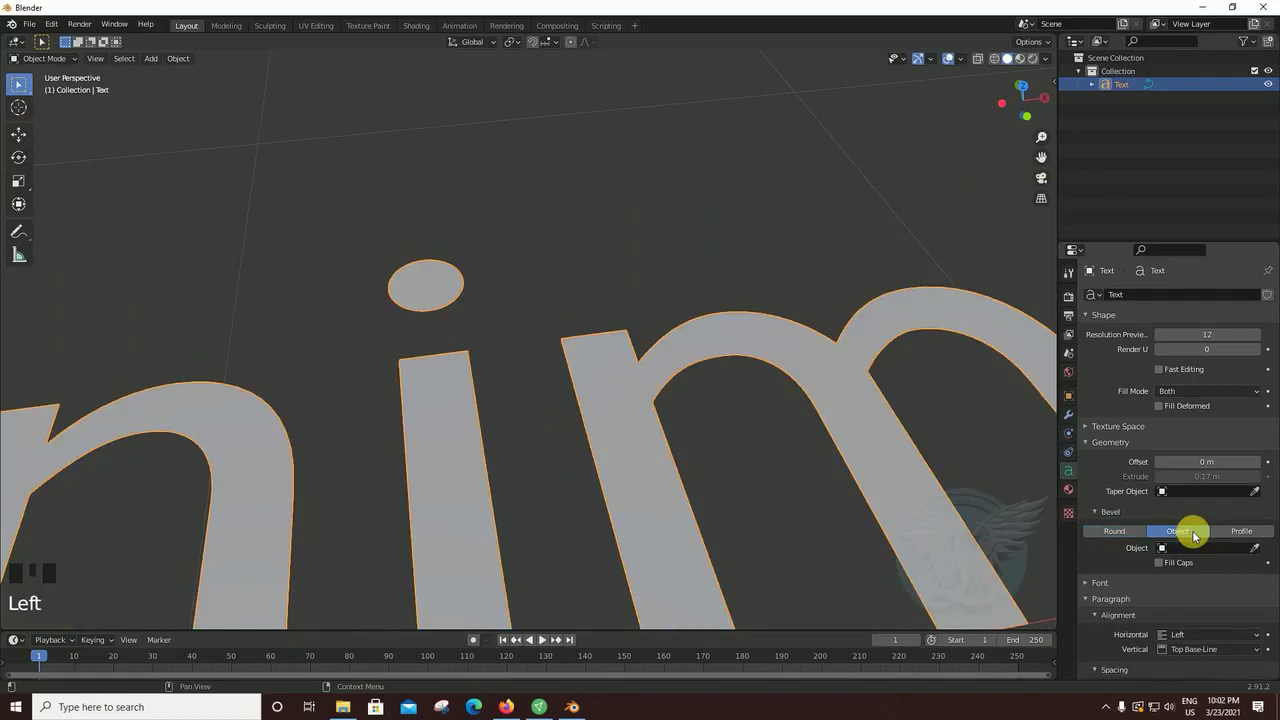
- Switch the text bevel to Object mode, leaving the letters flat with -0.01 m offset
scroll(down, 3)
drag(588, 437, 1210, 435)
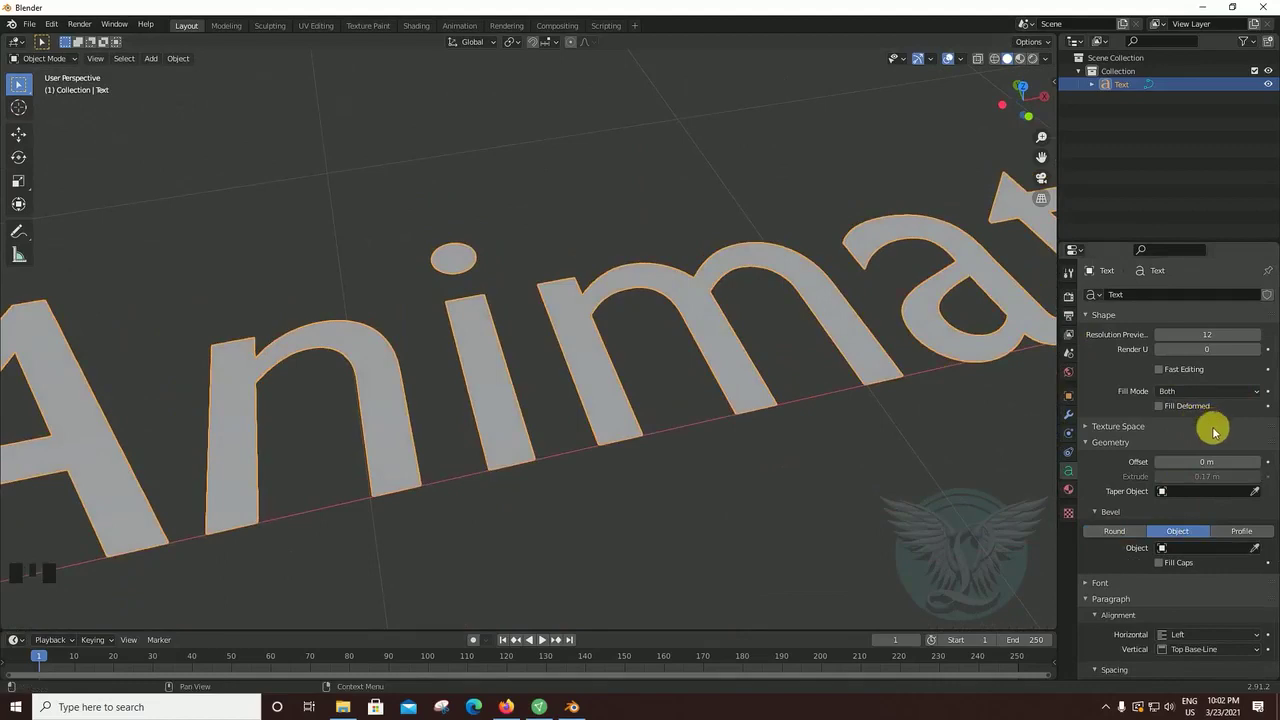
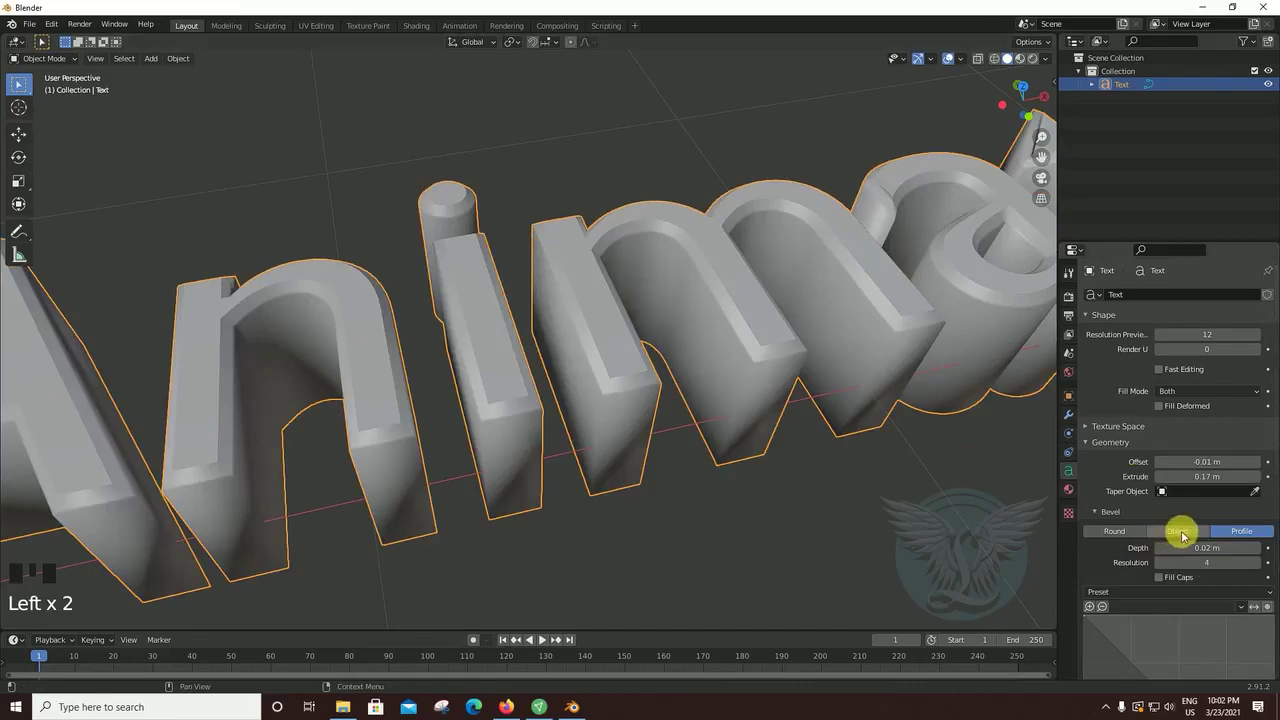
click(1187, 538)
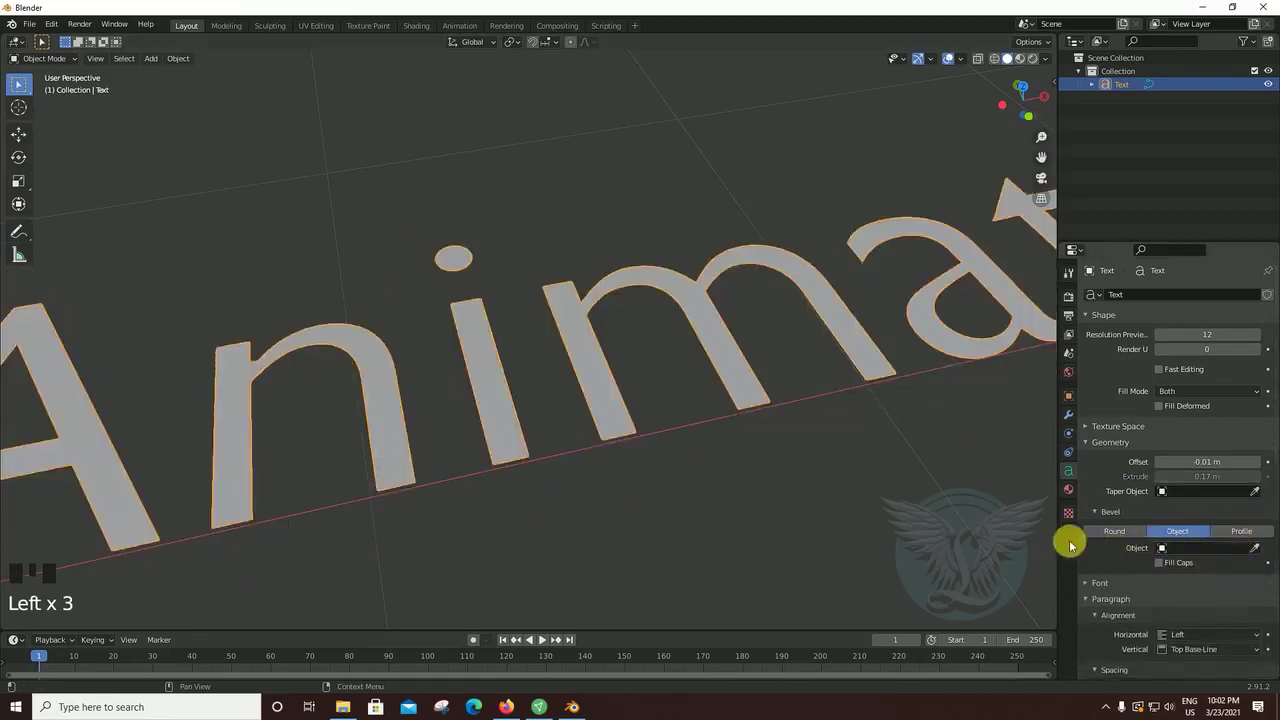
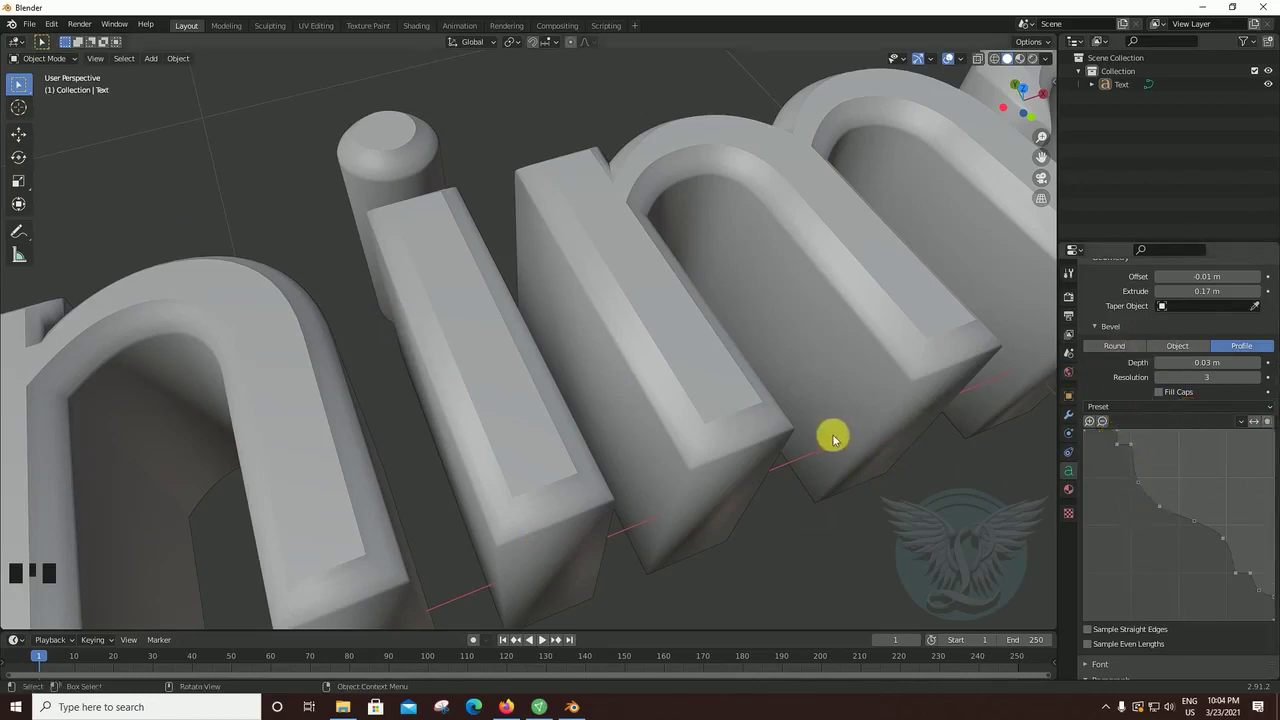
- Orbit closely around the letters to inspect the stepped, moulded bevel edges
drag(823, 472, 693, 412)
scroll(up, 3)
scroll(down, 3)
drag(687, 420, 798, 331)
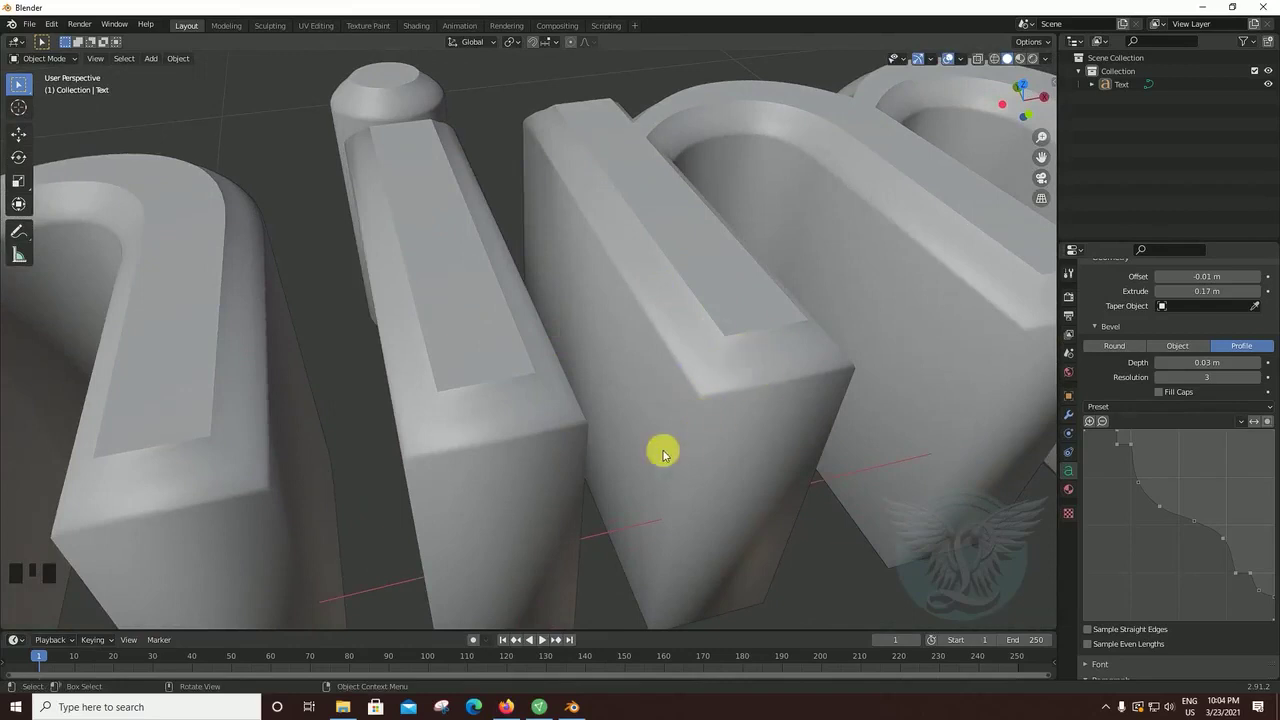
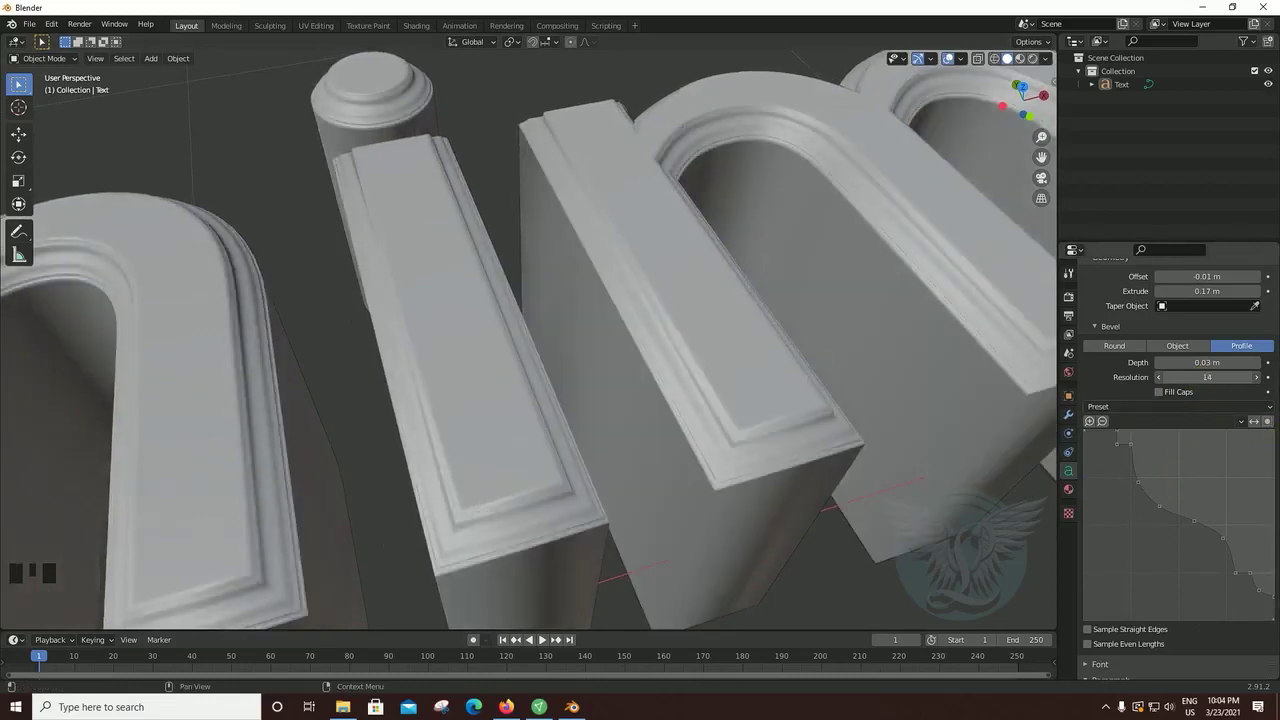
drag(627, 531, 662, 250)
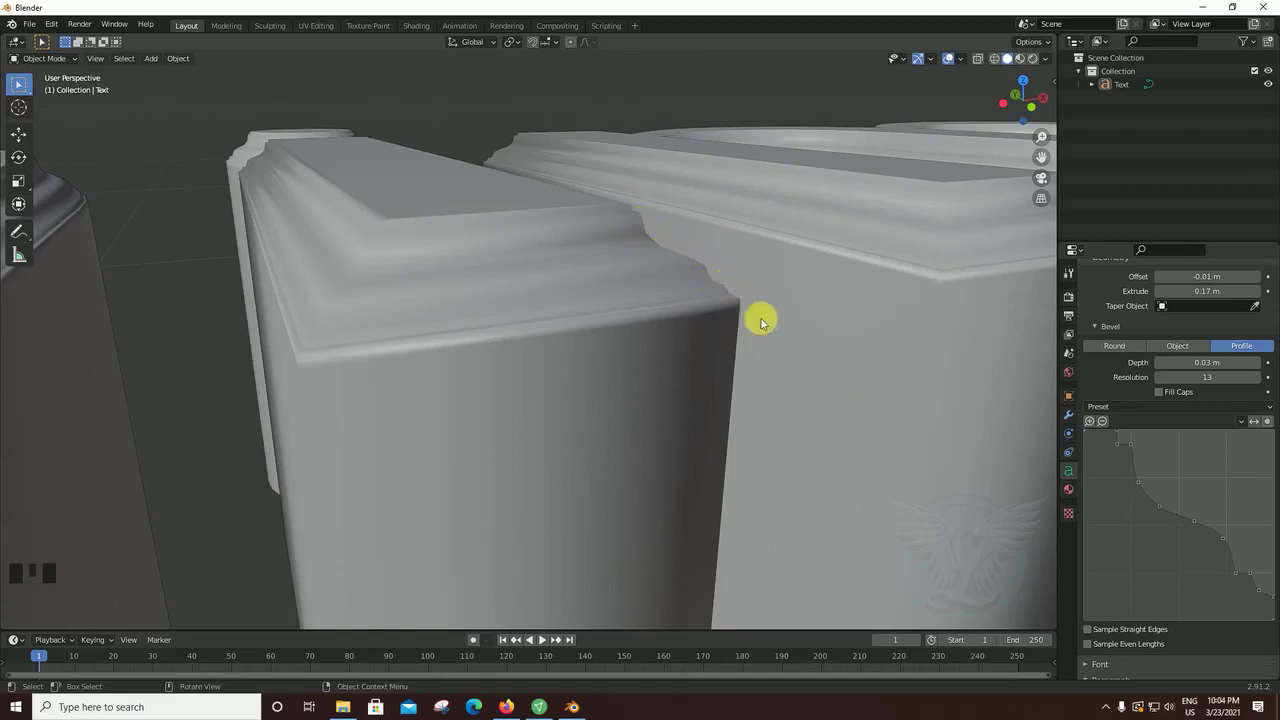
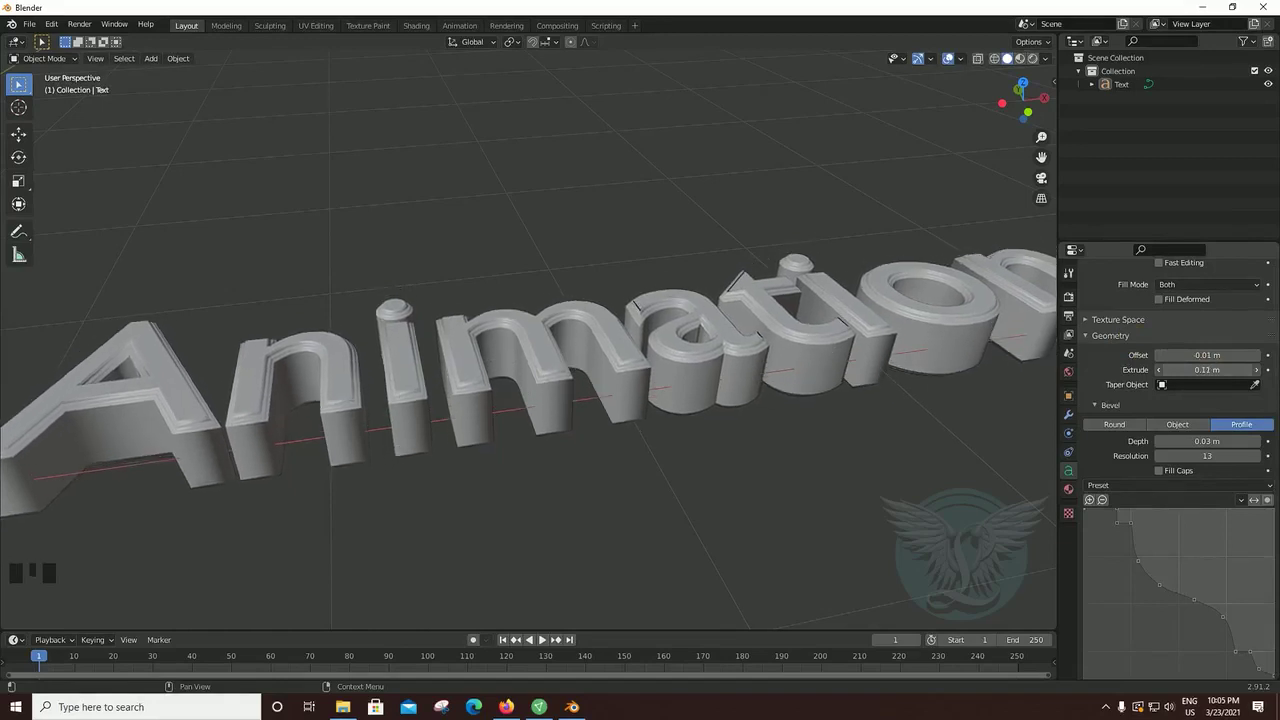
- Orbit and zoom around the lettering to view the rounded-lip edges at 0.1 m extrusion
scroll(down, 3)
scroll(up, 3)
drag(739, 418, 740, 354)
scroll(up, 3)
drag(770, 355, 1174, 499)
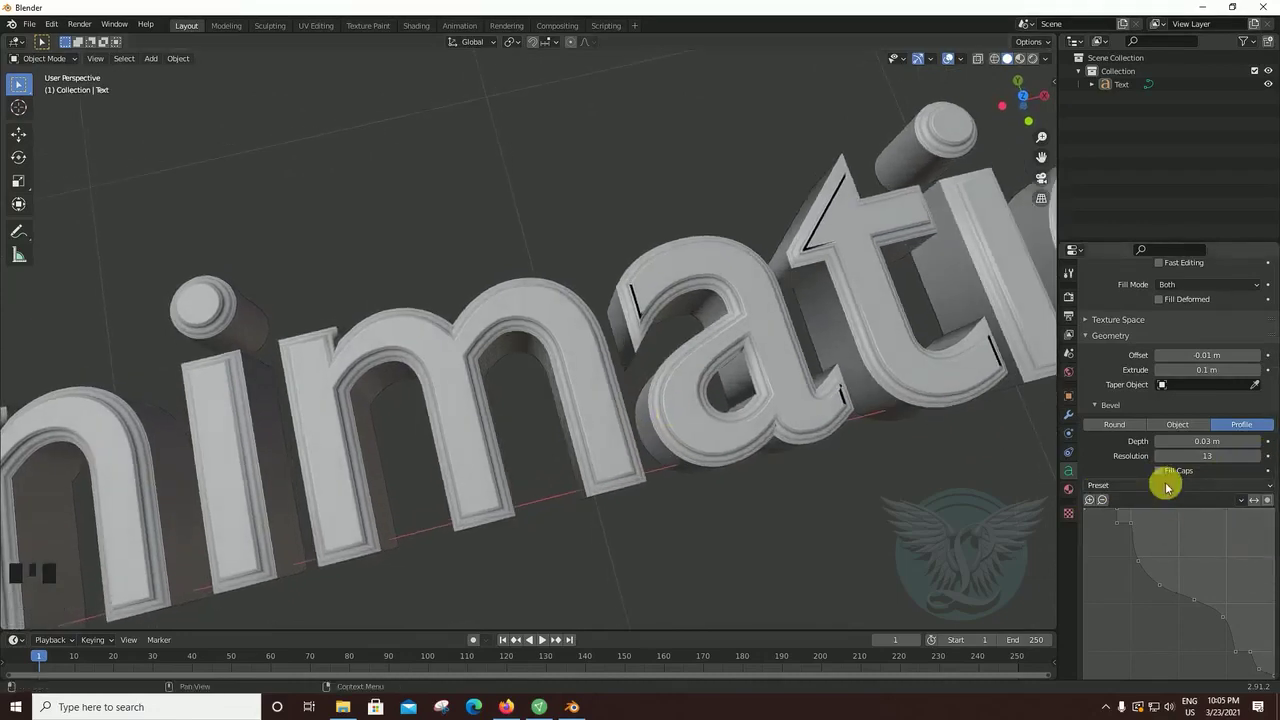
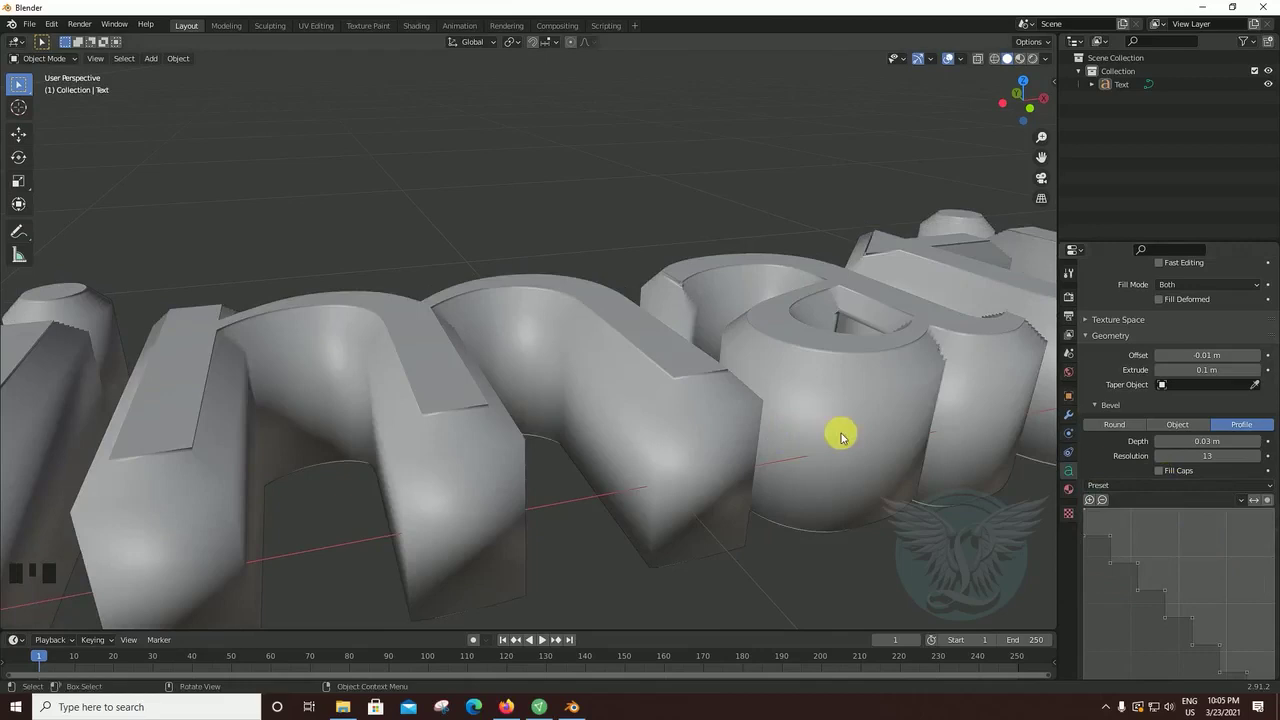
- Orbit in close to inspect the stepped edges of the letters
drag(727, 512, 584, 290)
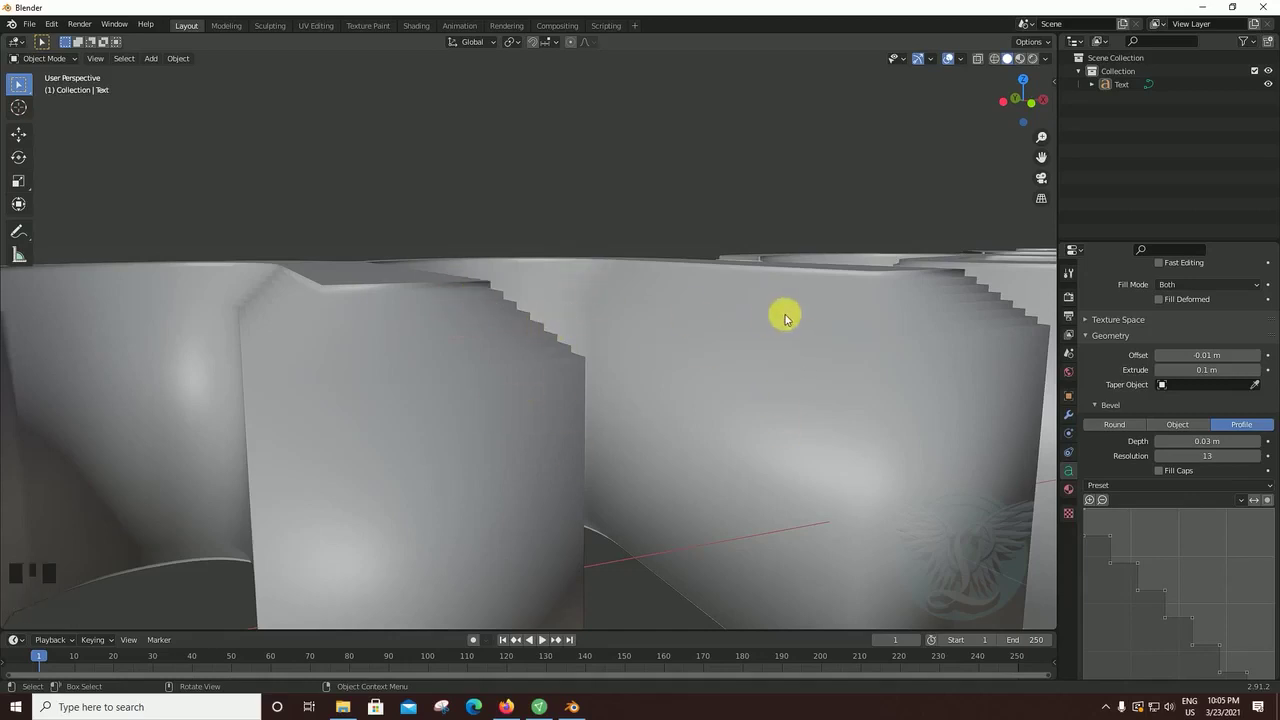
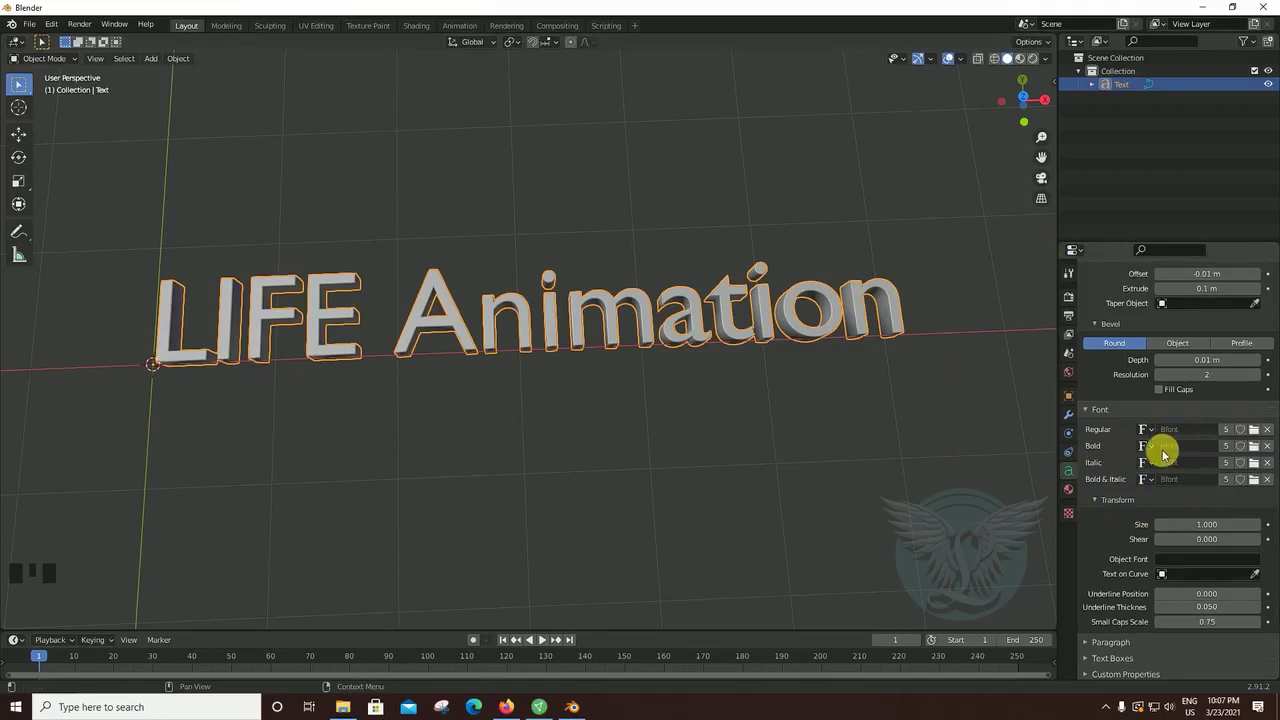
- Browse the Windows Fonts folder to pick a new regular font for the text
drag(798, 418, 1110, 448)
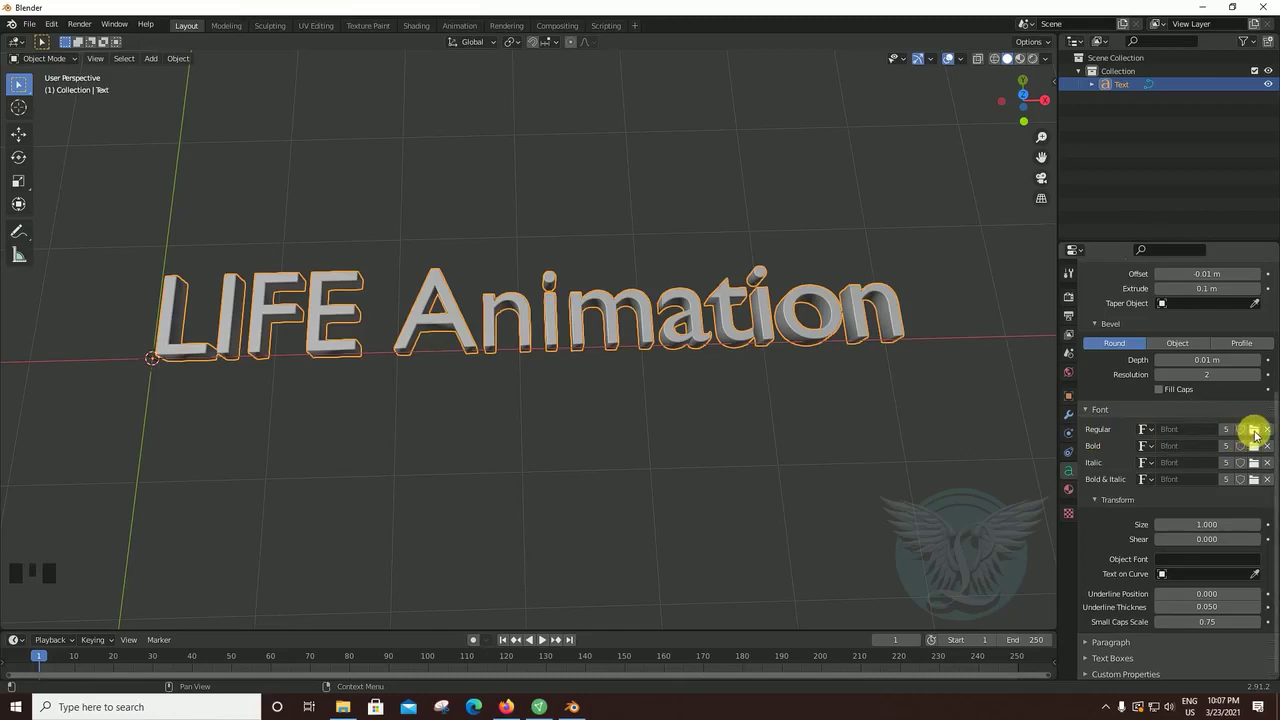
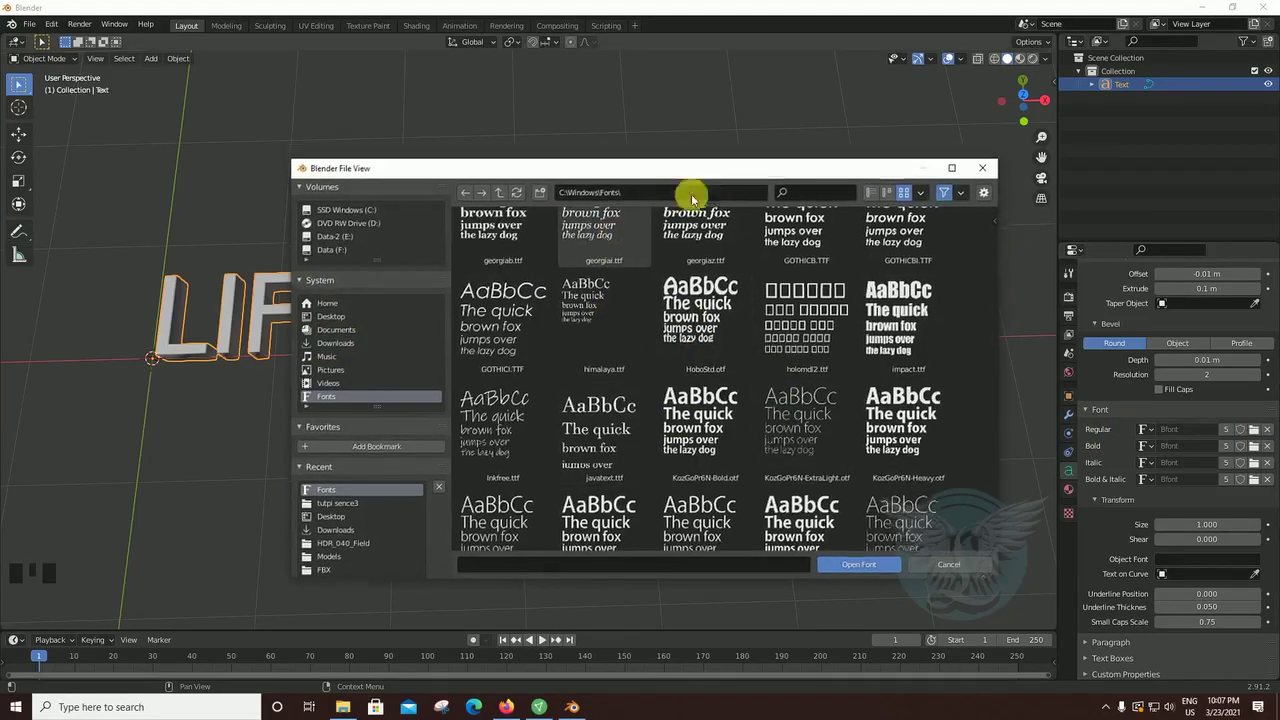
scroll(down, 3)
- Apply the SegoeUIBlack-Italic font to the LIFE Animation text and view the bold slanted letters
drag(246, 270, 687, 493)
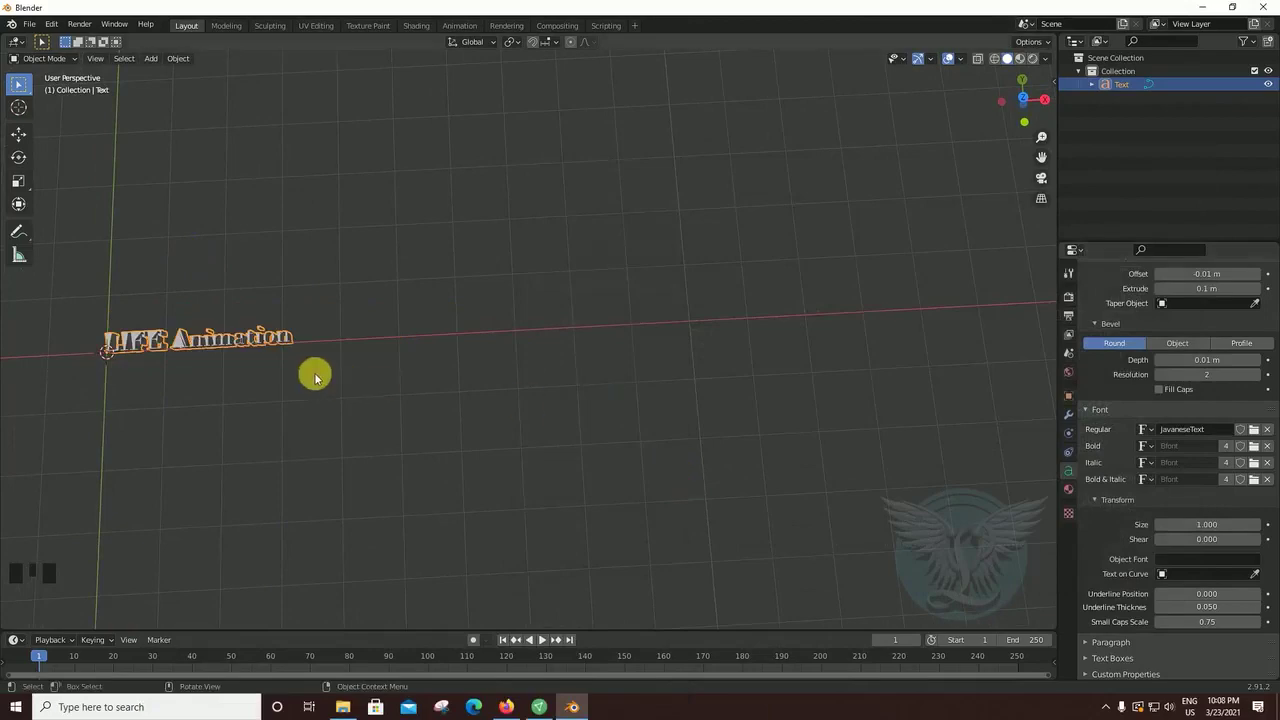
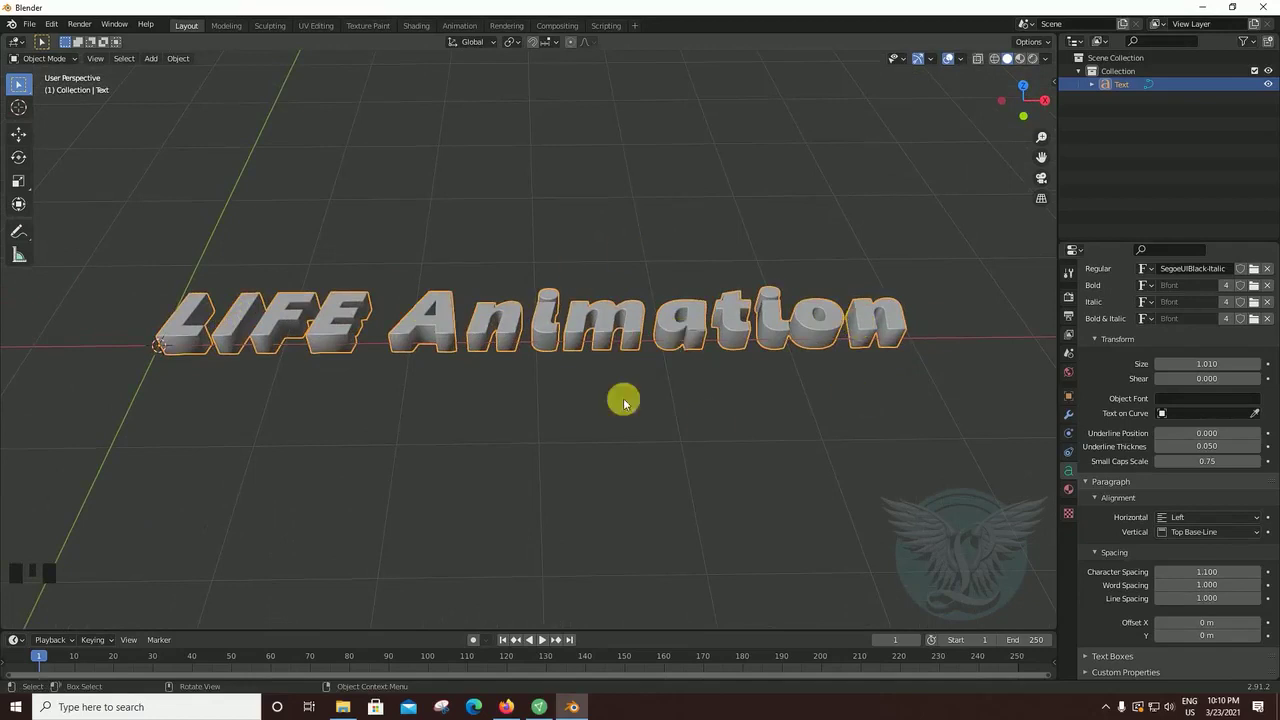
drag(583, 414, 628, 445)
drag(627, 446, 591, 436)
scroll(down, 3)
middle_click(520, 410)
- Orbit around the extruded, bevelled italic title to inspect its thickness from several angles
scroll(up, 3)
drag(561, 411, 690, 269)
click(690, 269)
click(670, 325)
drag(578, 424, 665, 263)
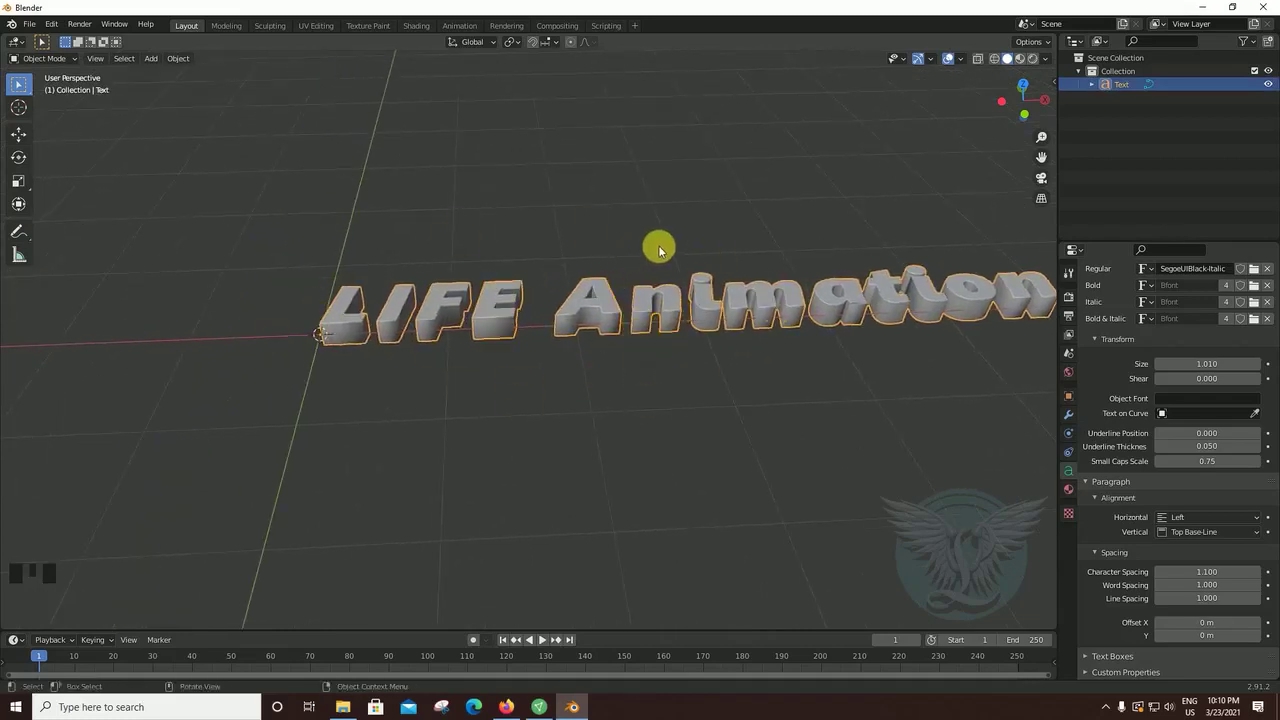
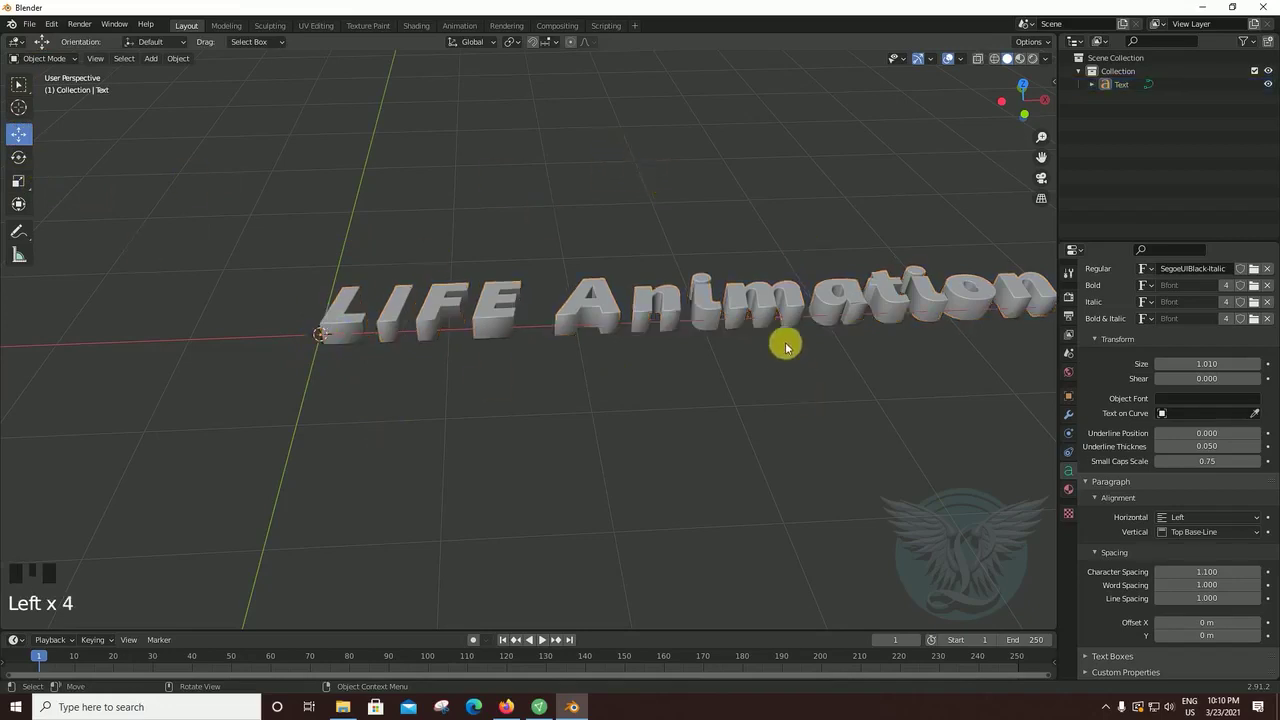
- Select the text object and bring up the Shift+S snap pie to centre it on the origin
click(768, 312)
key(shift+s)
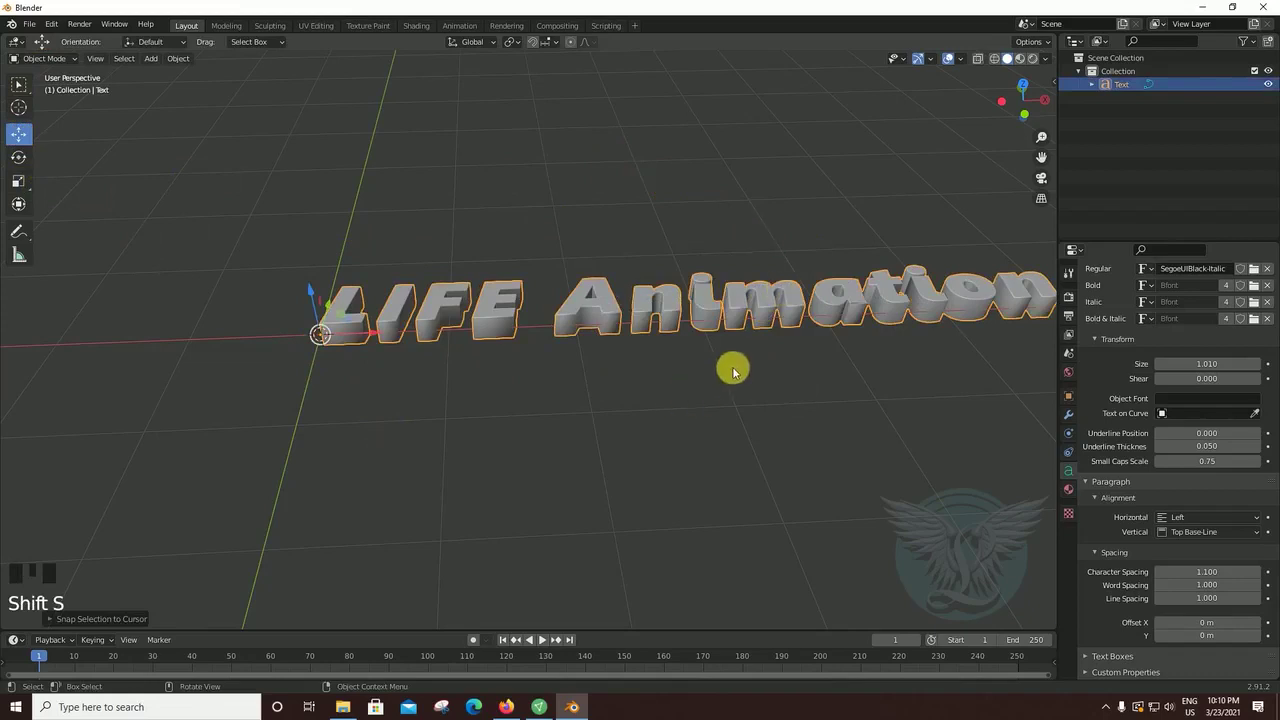
key(shift+s)
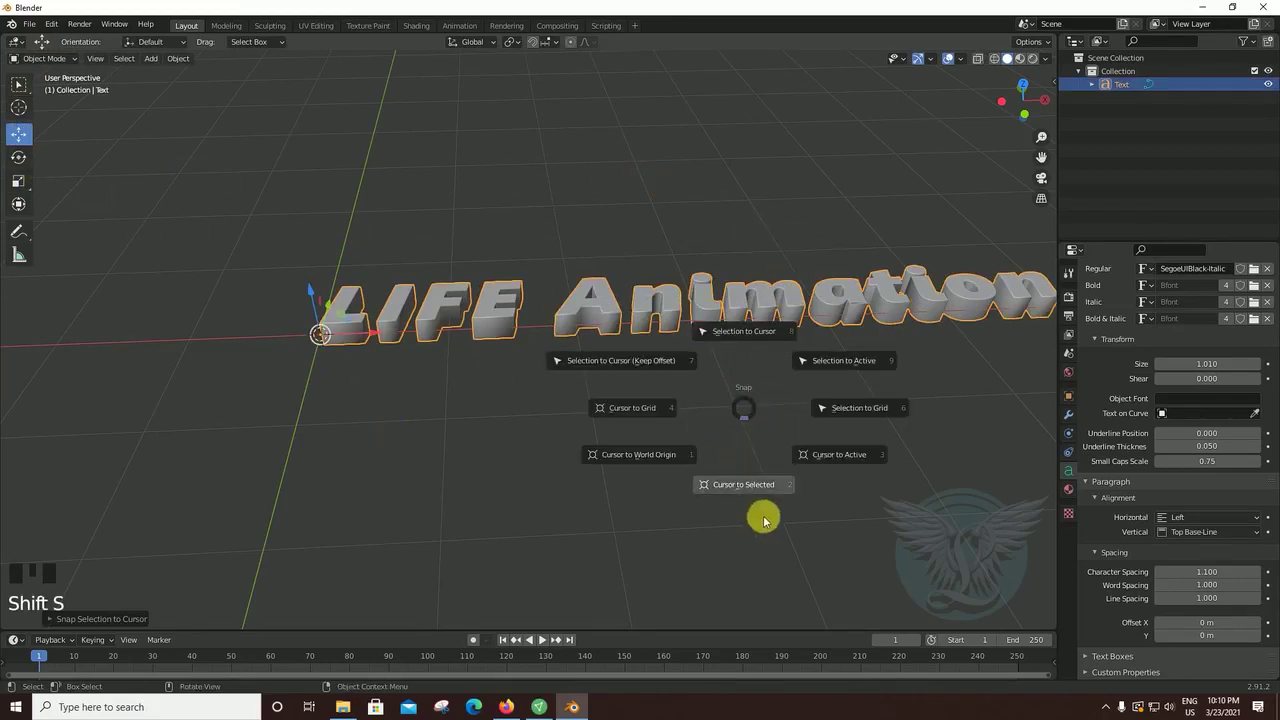
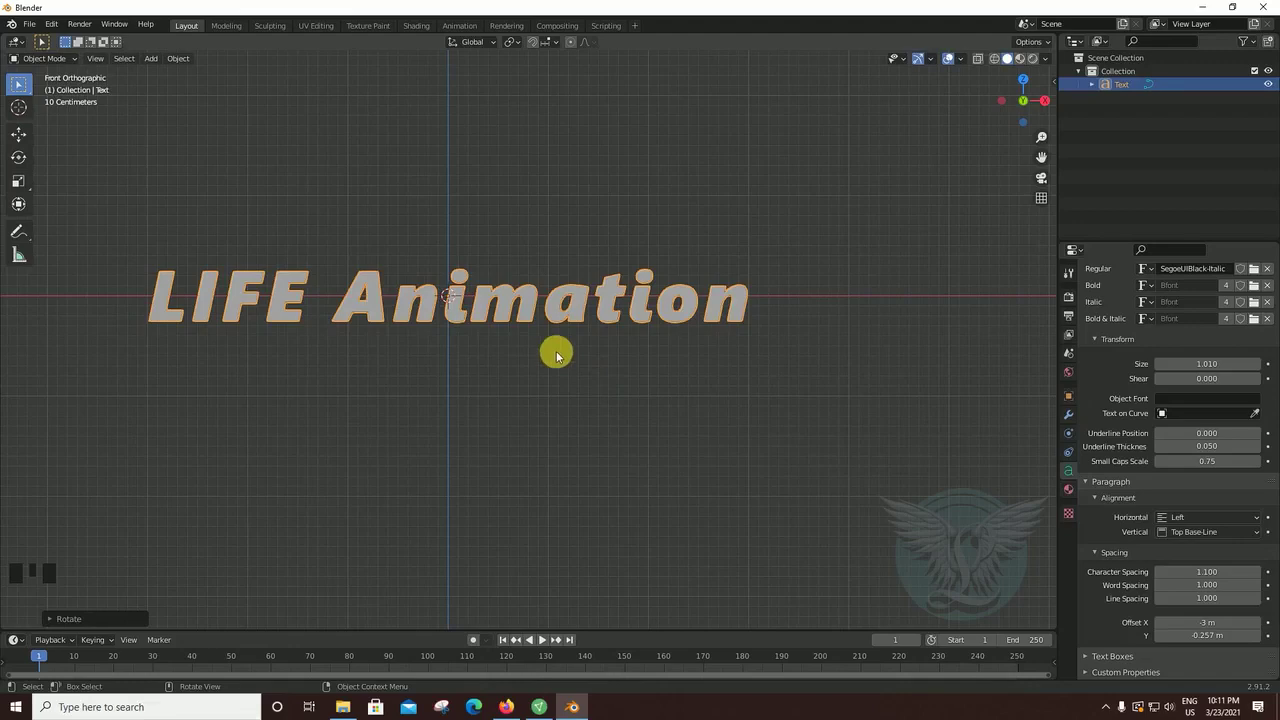
- Move the text up about 0.3 m along Z so it sits above the ground line
key(g)
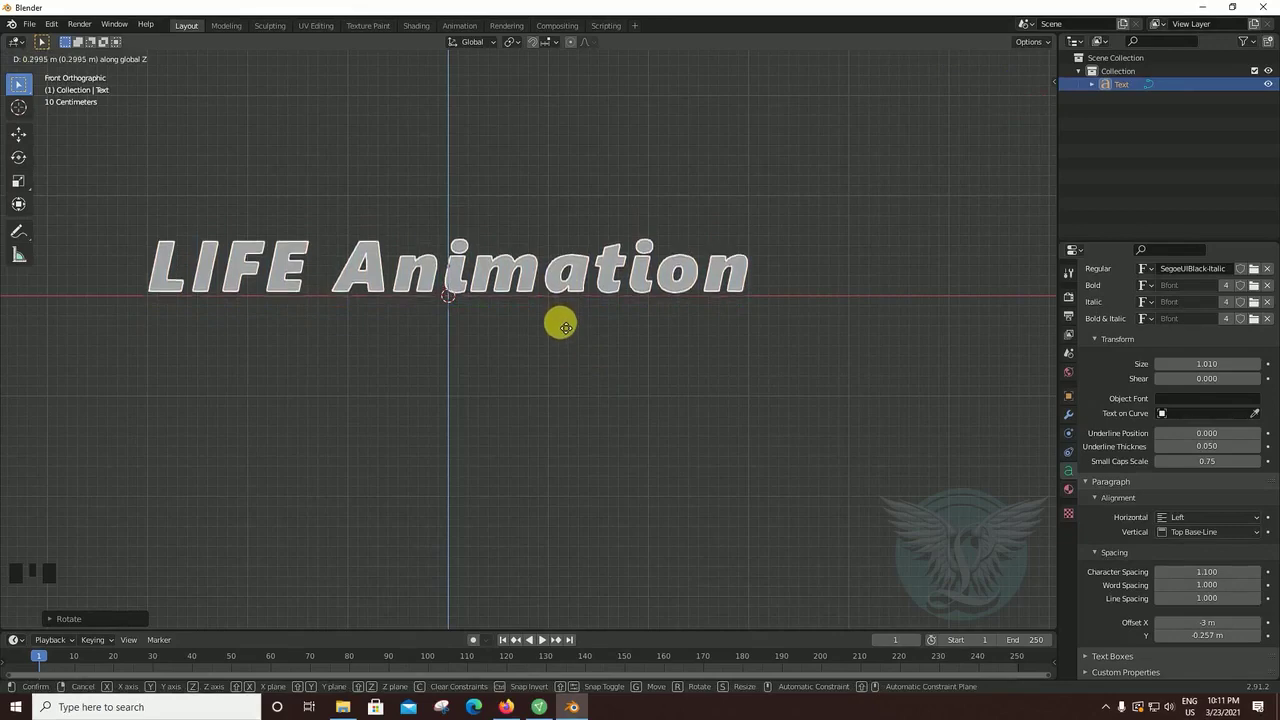
scroll(down, 3)
drag(646, 388, 708, 257)
click(708, 257)
middle_click(676, 359)
scroll(up, 3)
- Orbit back to a perspective view of the raised title and reselect it
drag(561, 348, 654, 394)
scroll(up, 3)
drag(660, 410, 792, 341)
click(792, 341)
drag(647, 481, 1099, 380)
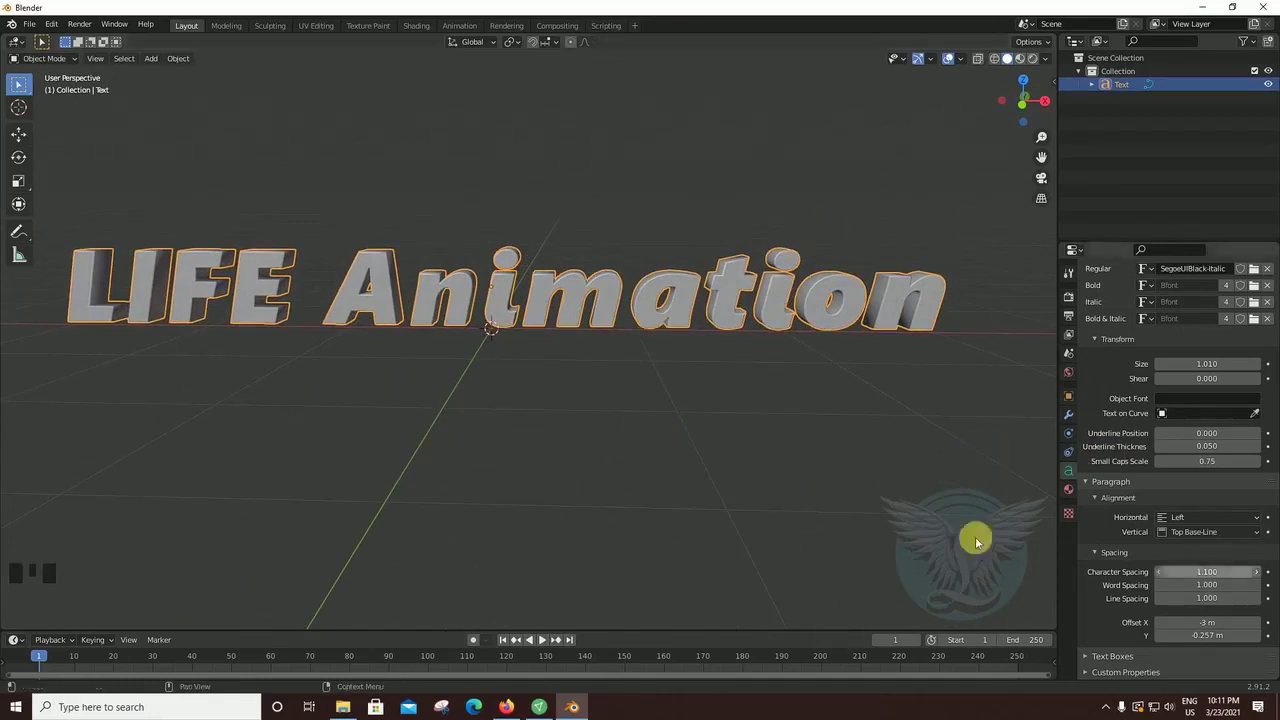
- Give the text a new Emission material in light blue at strength 10.5
drag(1077, 505, 1057, 493)
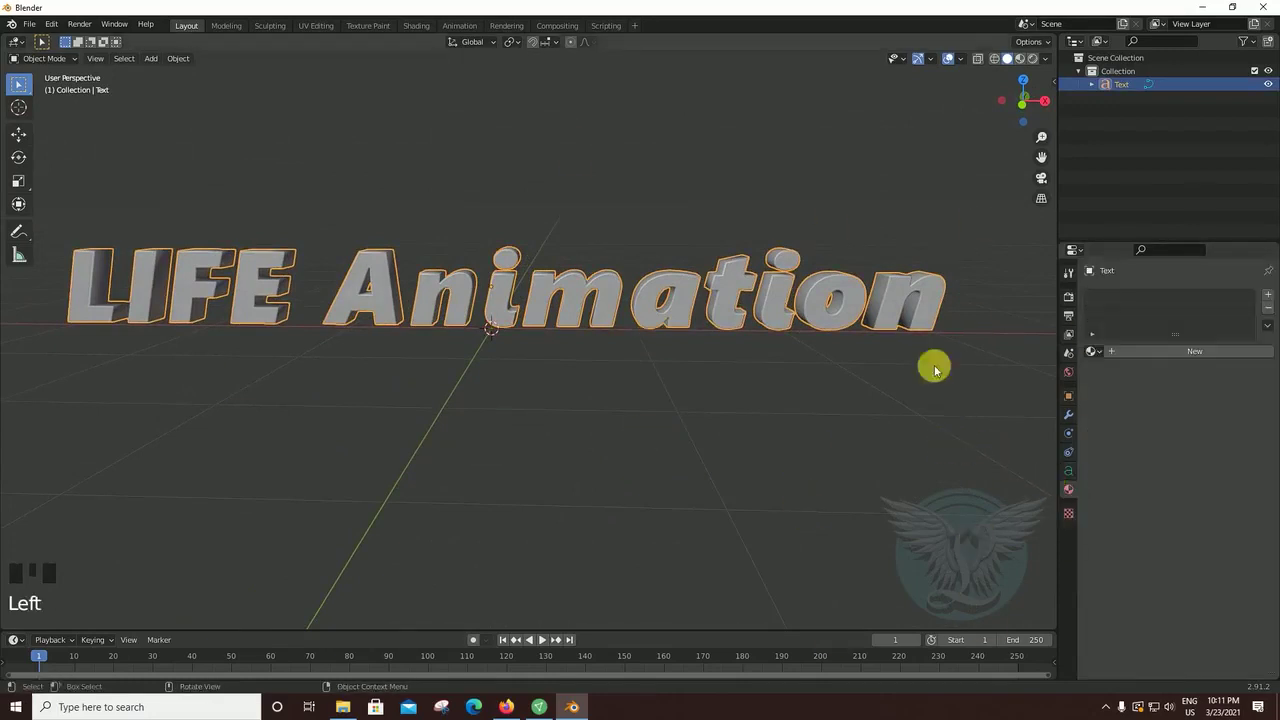
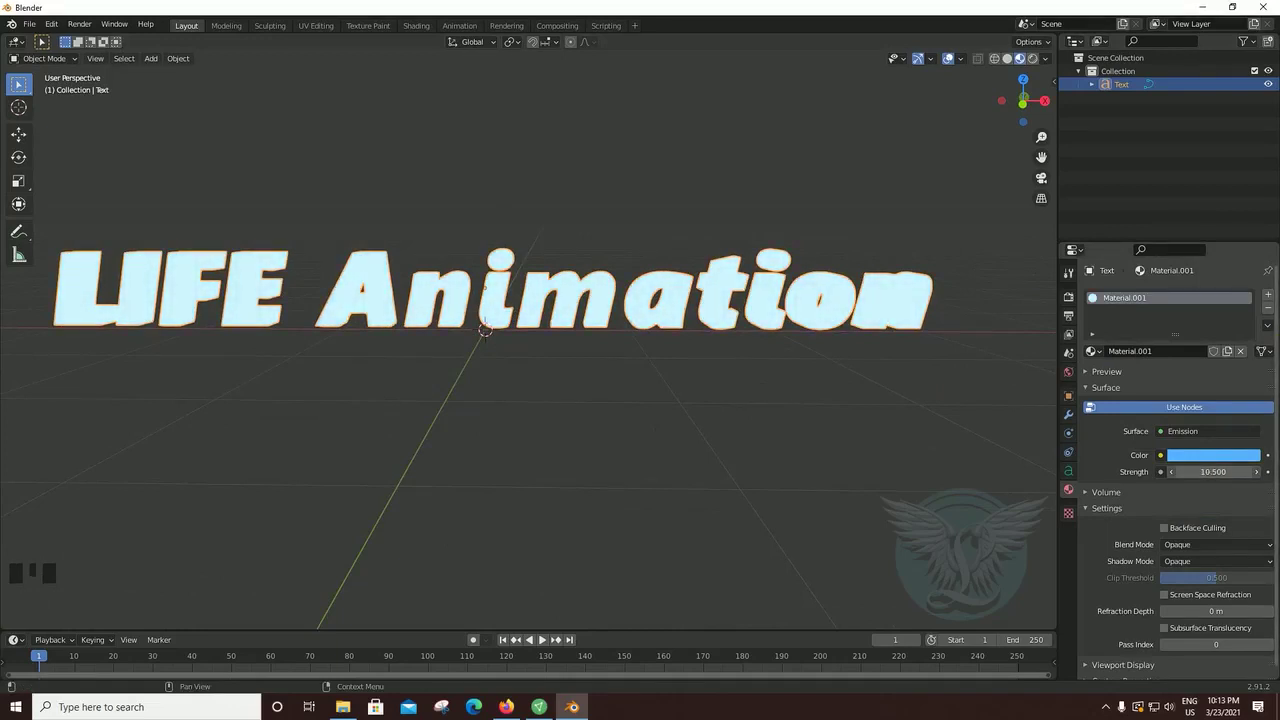
drag(669, 424, 824, 238)
click(824, 238)
drag(614, 499, 669, 498)
scroll(up, 3)
- Inspect the glowing text from several angles and switch to the World settings
middle_click(673, 470)
scroll(down, 3)
drag(618, 478, 491, 222)
drag(578, 510, 1075, 389)
click(1075, 389)
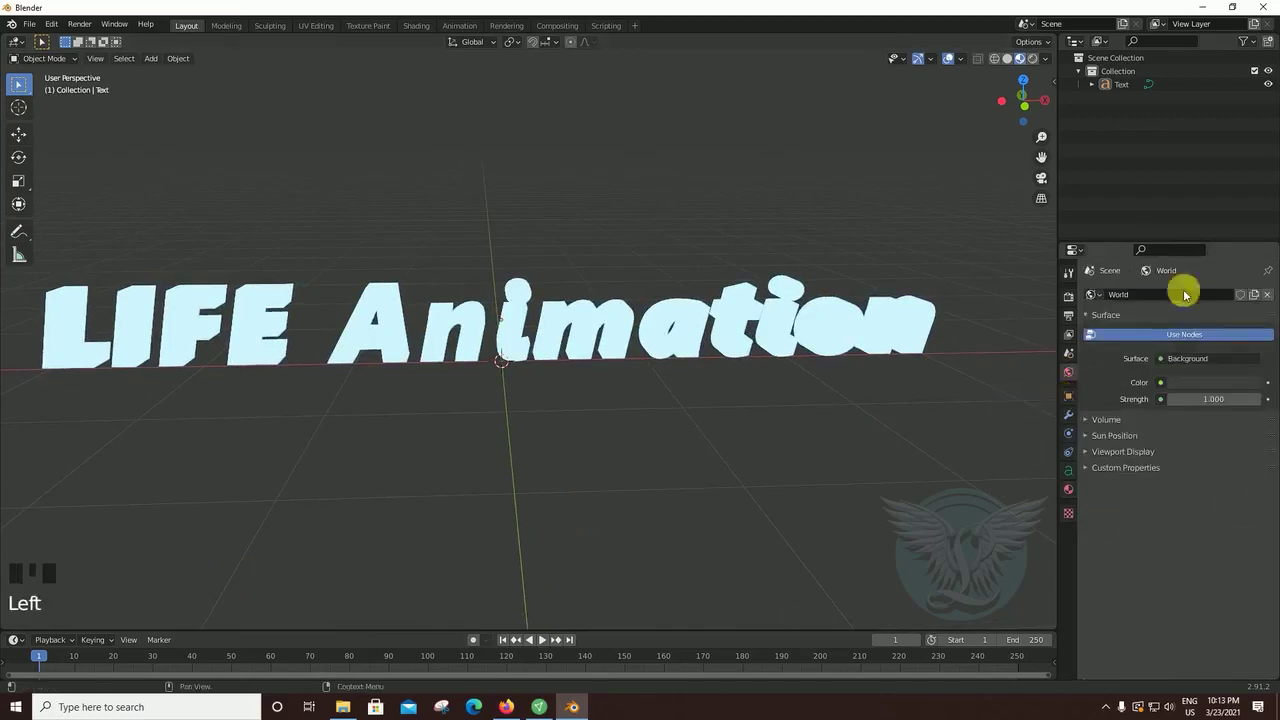
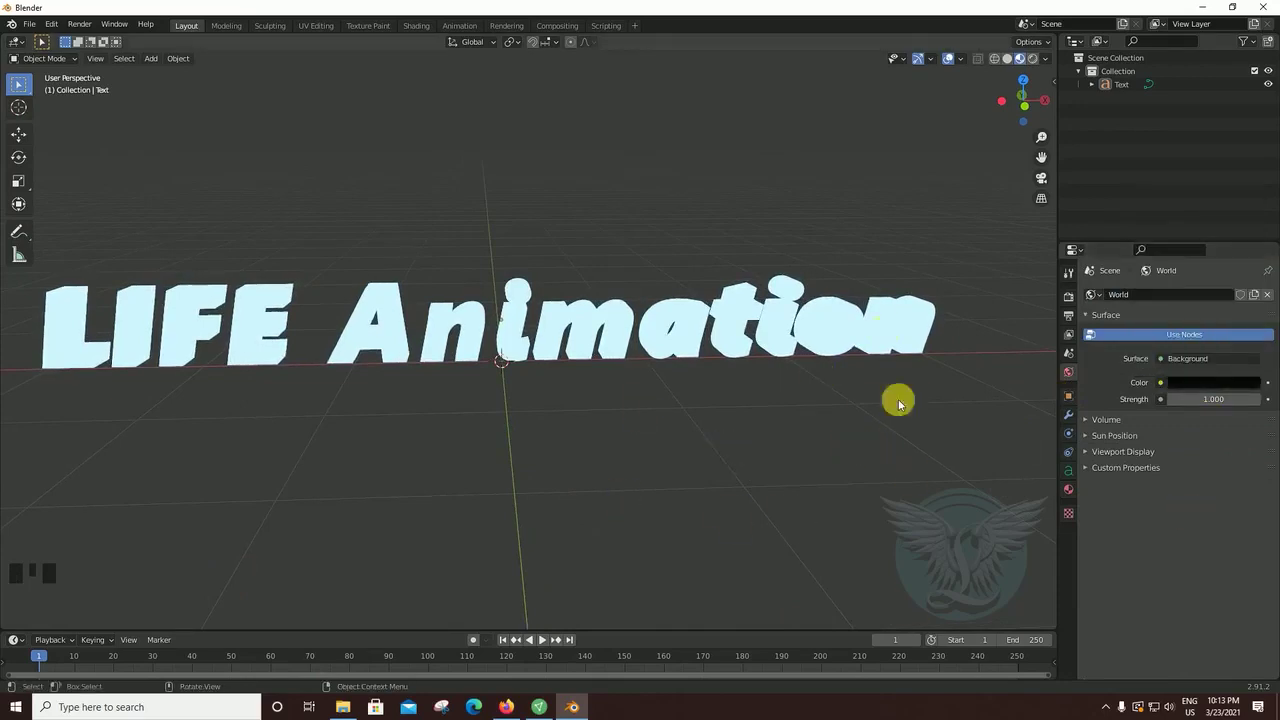
- Set the world background colour to black and toggle the rendered viewport preview
drag(821, 455, 860, 278)
click(860, 278)
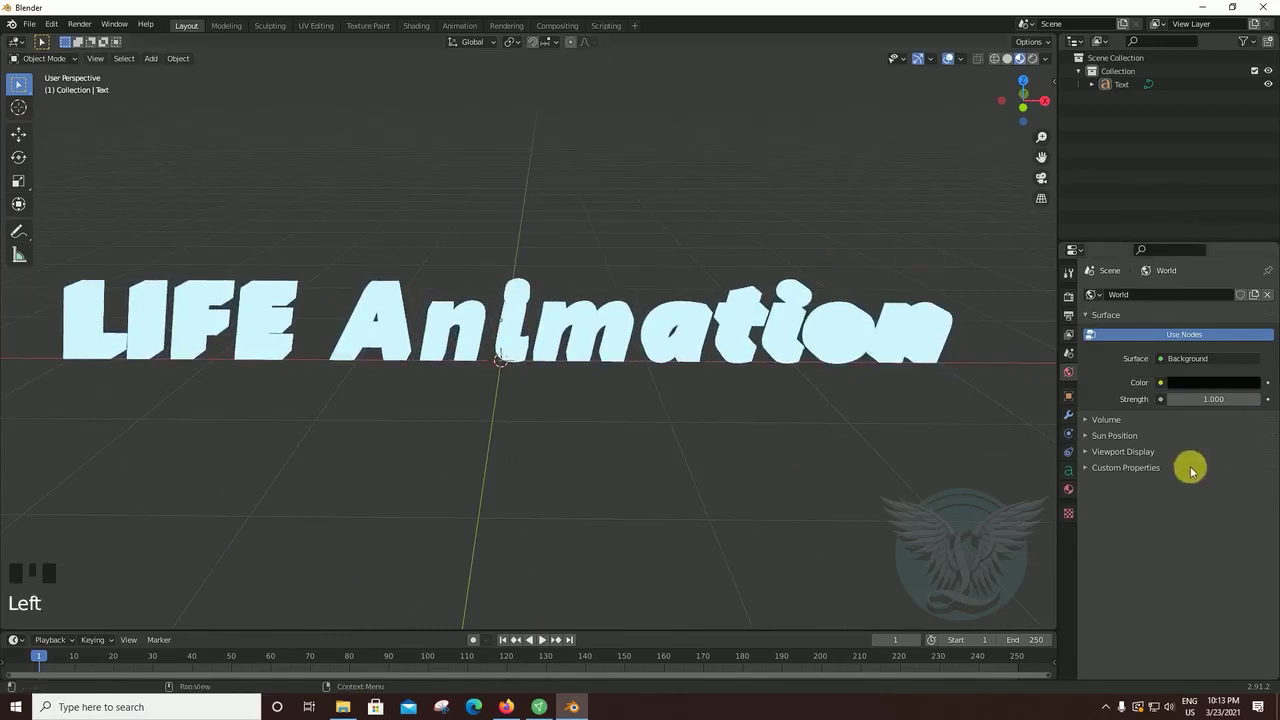
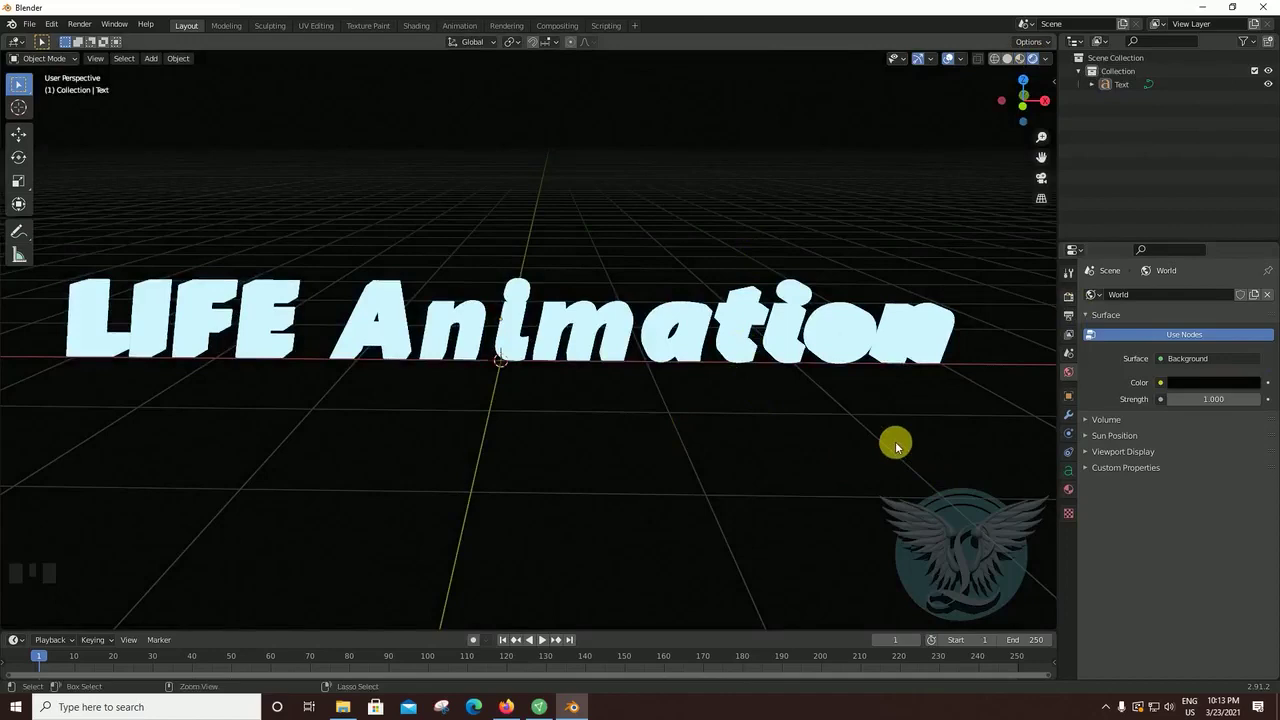
key(ctrl+z)
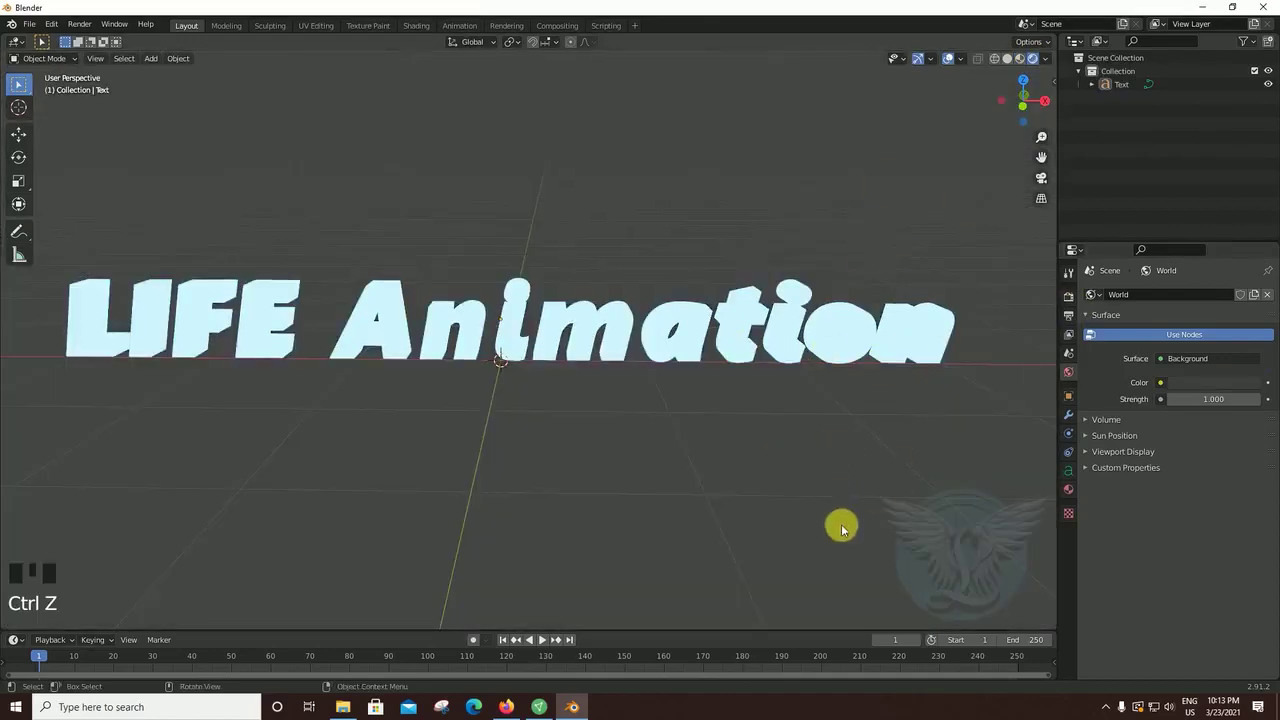
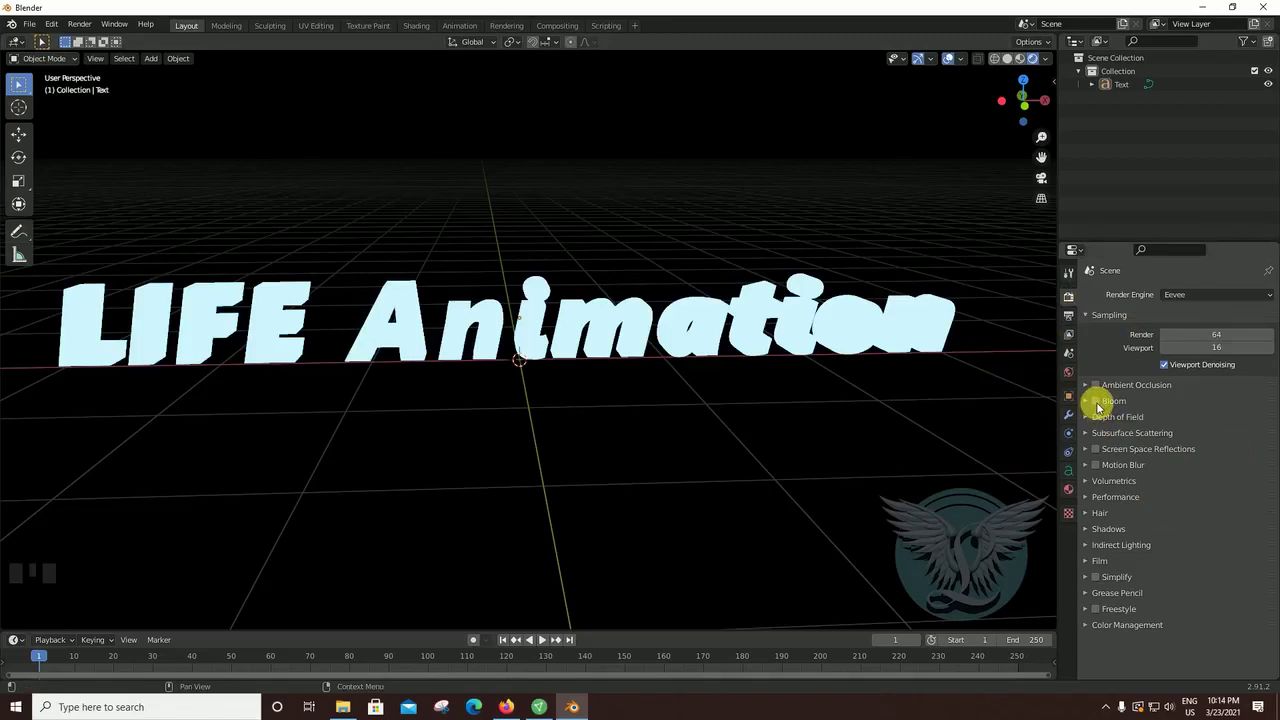
- Enable Bloom in Eevee with threshold 3.719, radius 6.5 and intensity 0.05, checking the halo on the text
click(1102, 406)
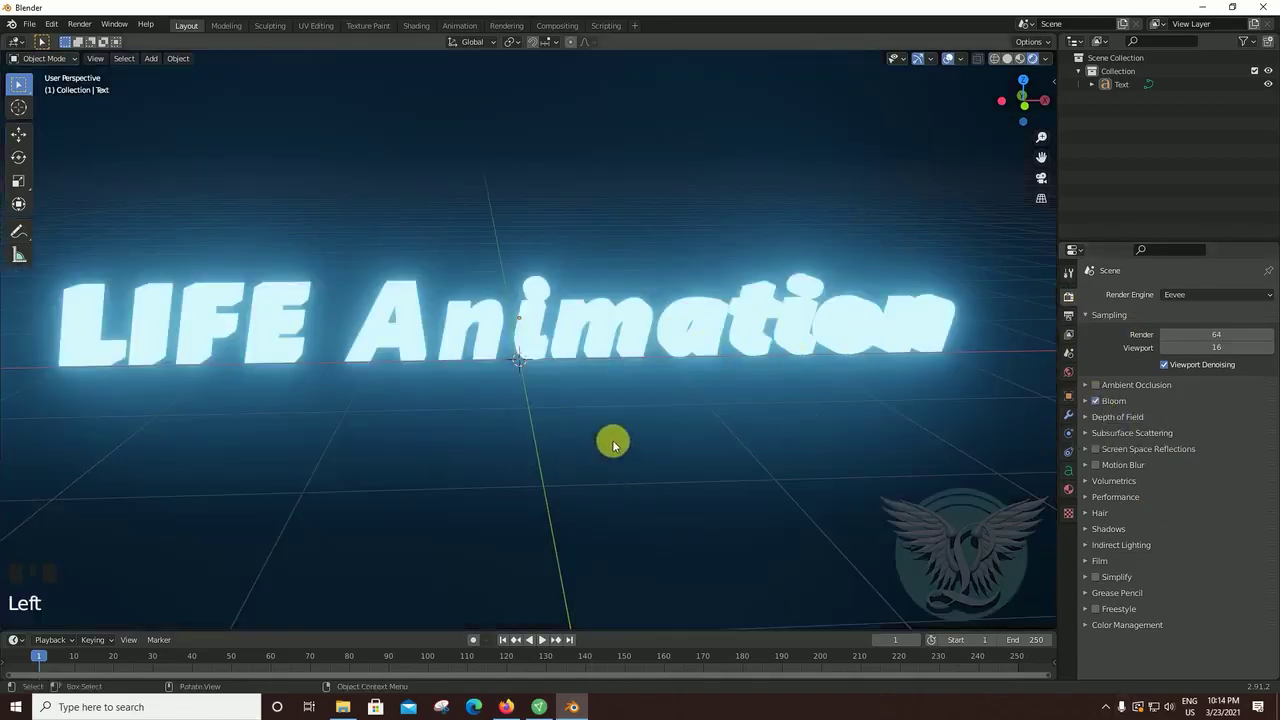
scroll(down, 3)
drag(675, 473, 680, 435)
scroll(up, 3)
drag(667, 438, 582, 435)
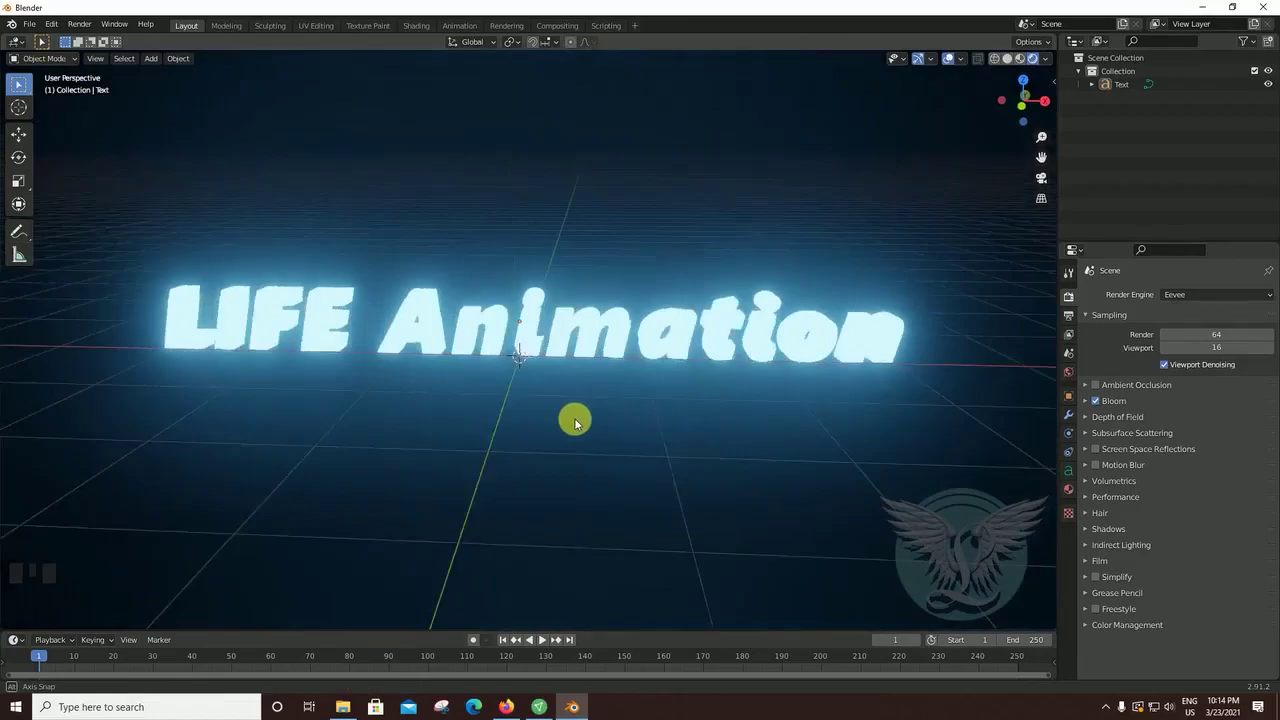
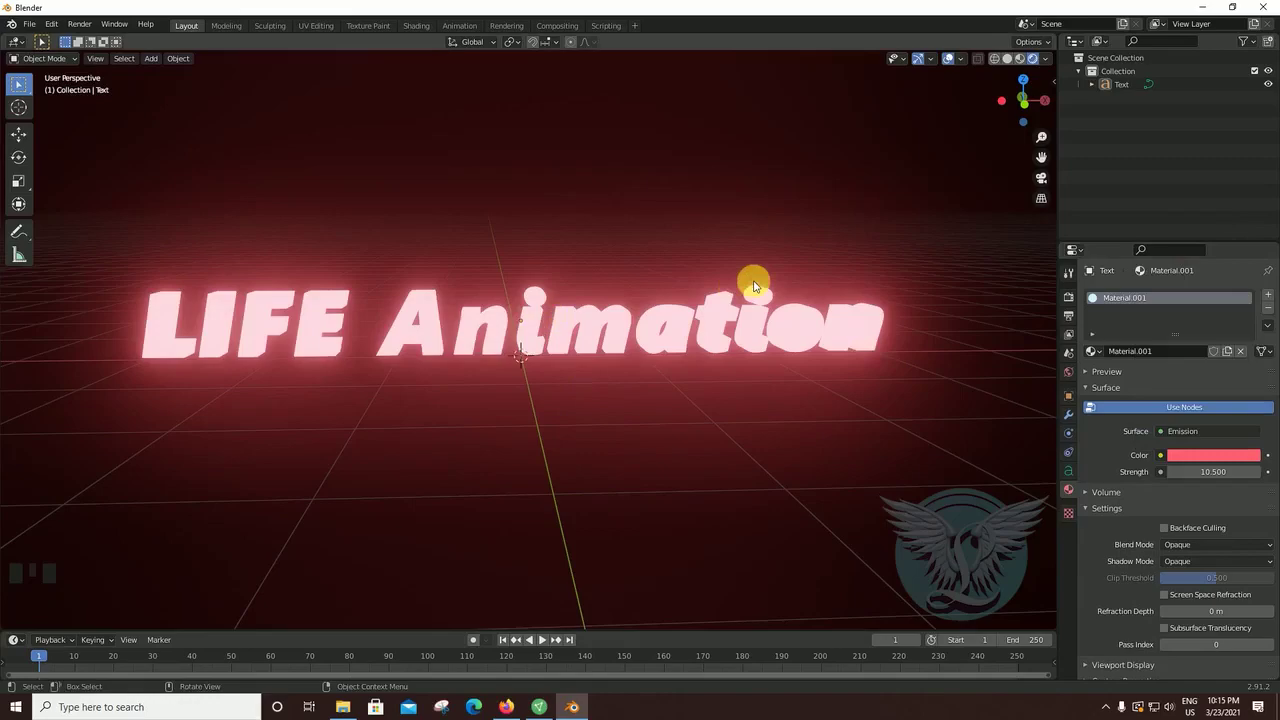
drag(719, 394, 705, 418)
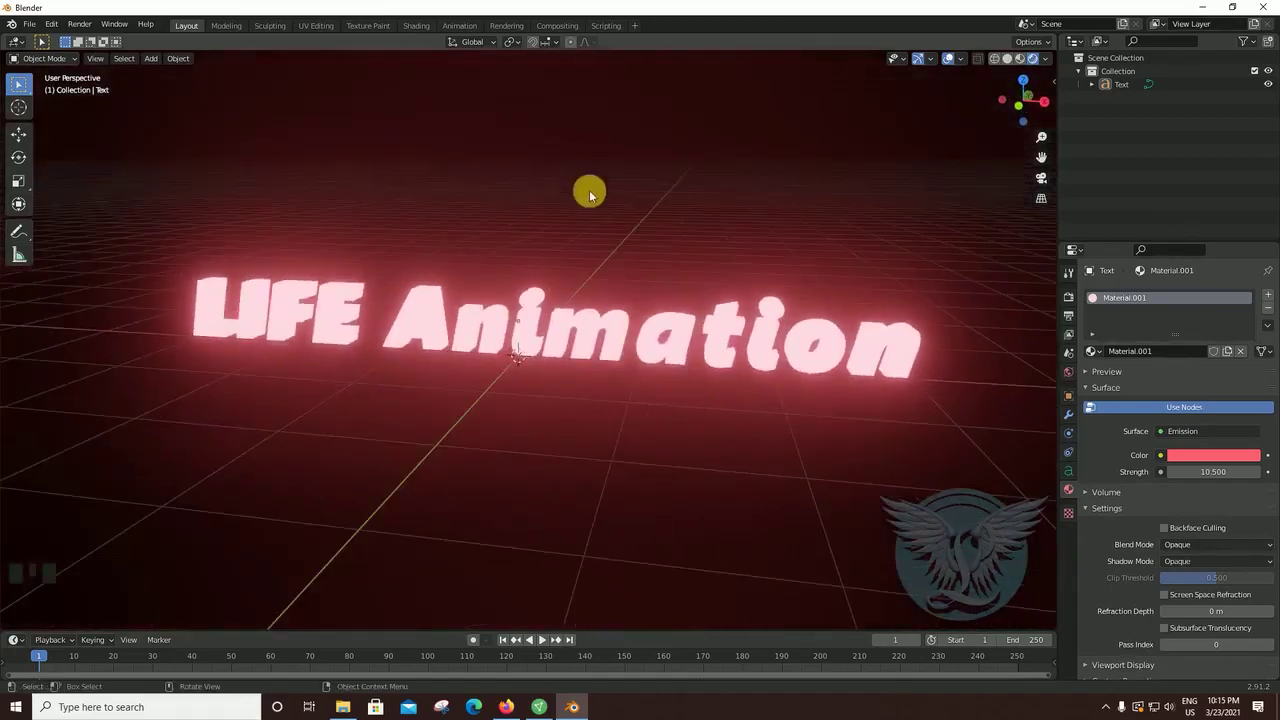
drag(585, 249, 477, 189)
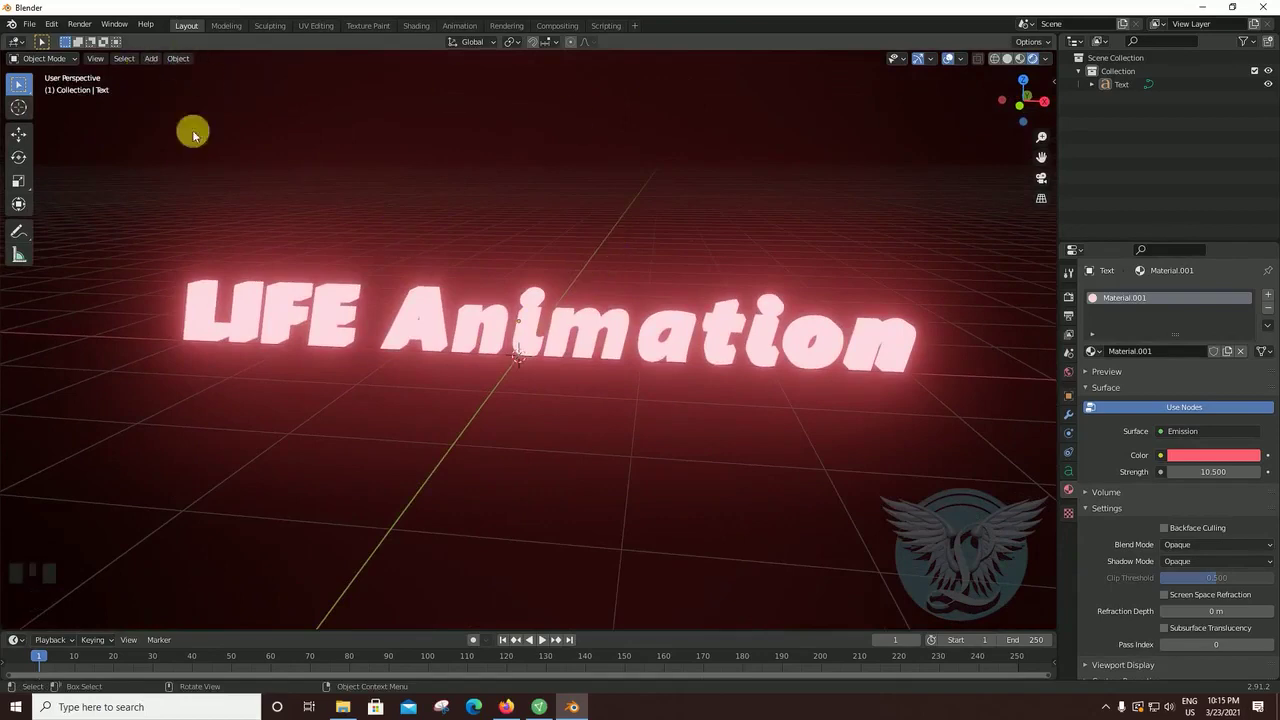
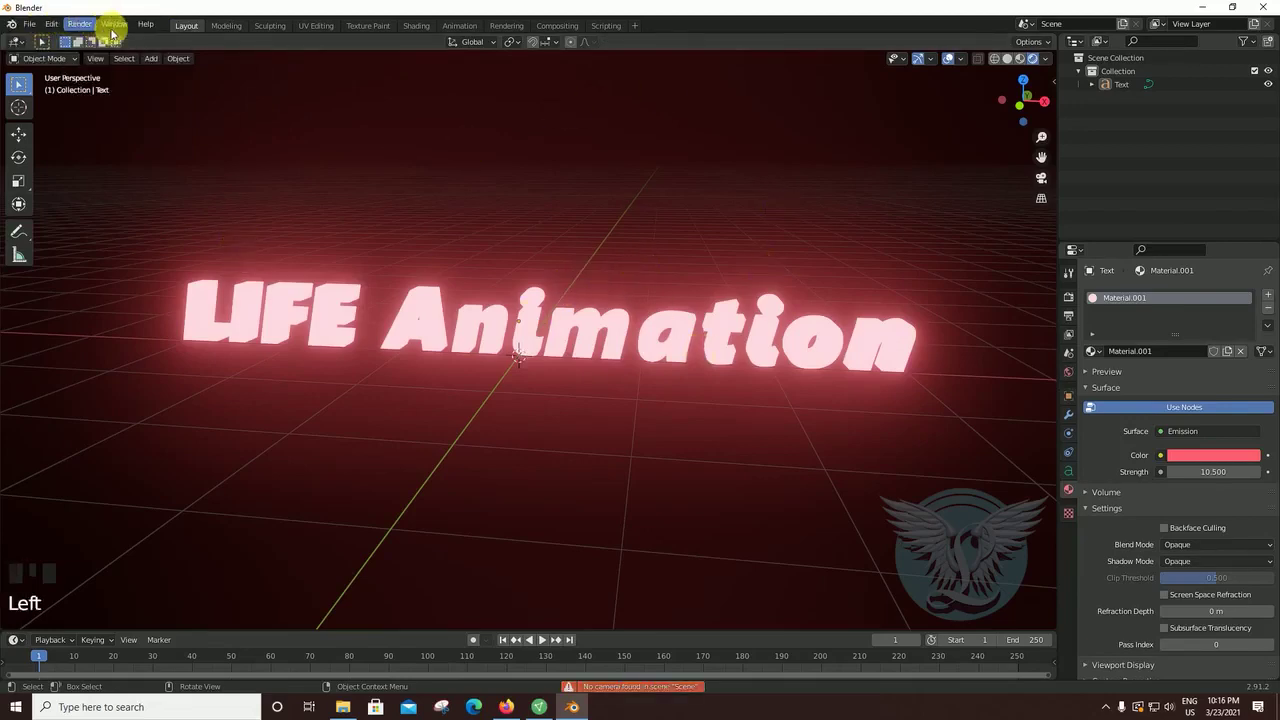
- Add a camera at the world origin via Add > Camera and orbit to see it under the title
drag(611, 266, 159, 75)
drag(159, 75, 205, 247)
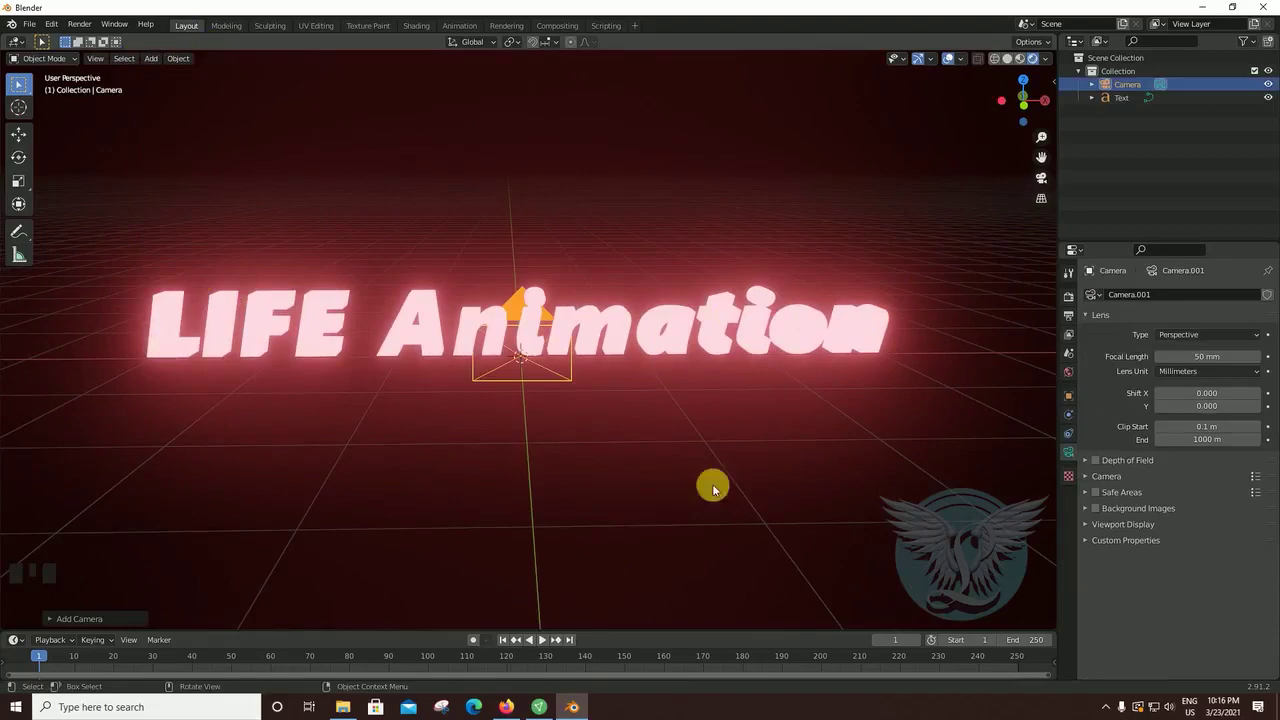
drag(665, 476, 792, 408)
- From the Right Orthographic view, rotate the camera 90° so it faces the text
key(KP_1)
key(ctrl+KP_3)
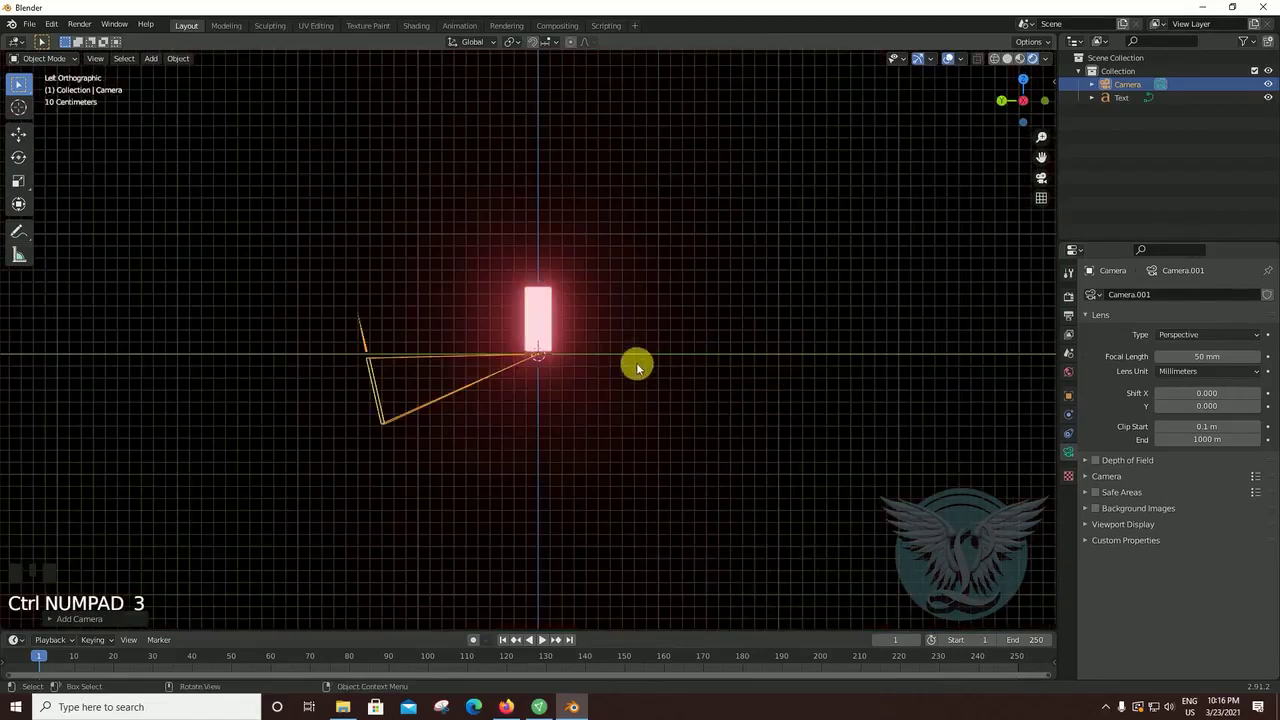
key(KP_3)
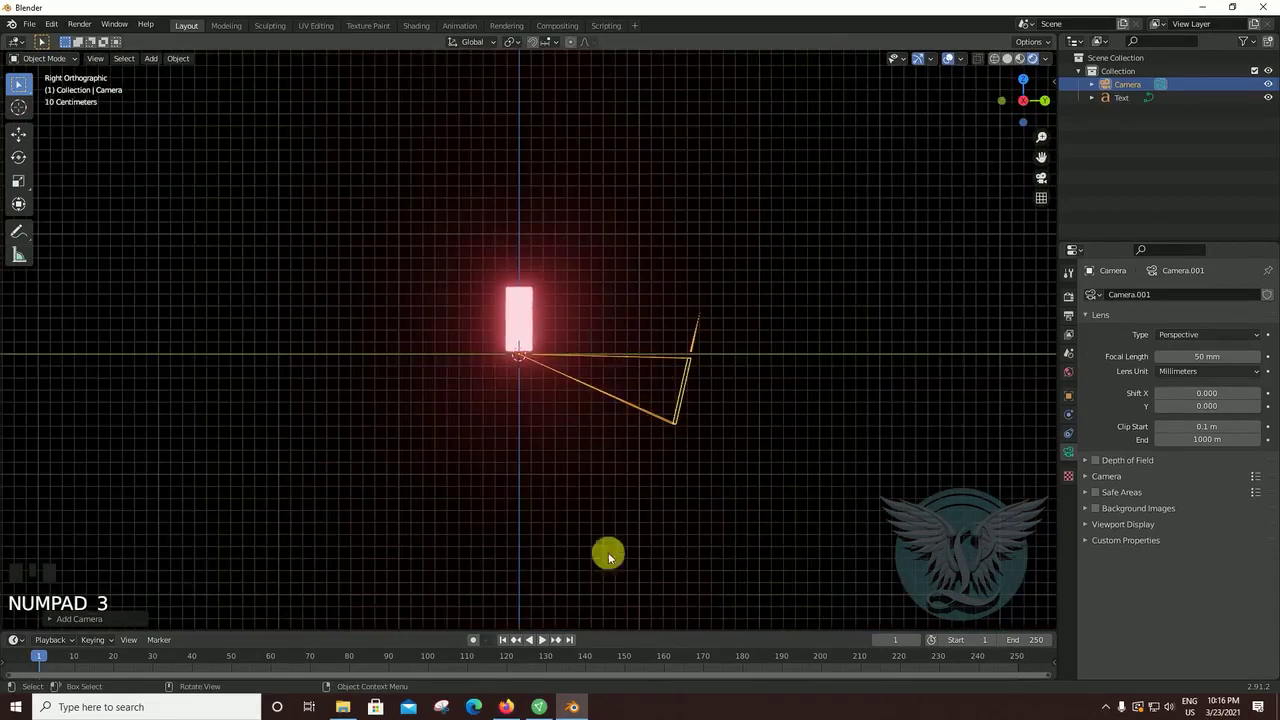
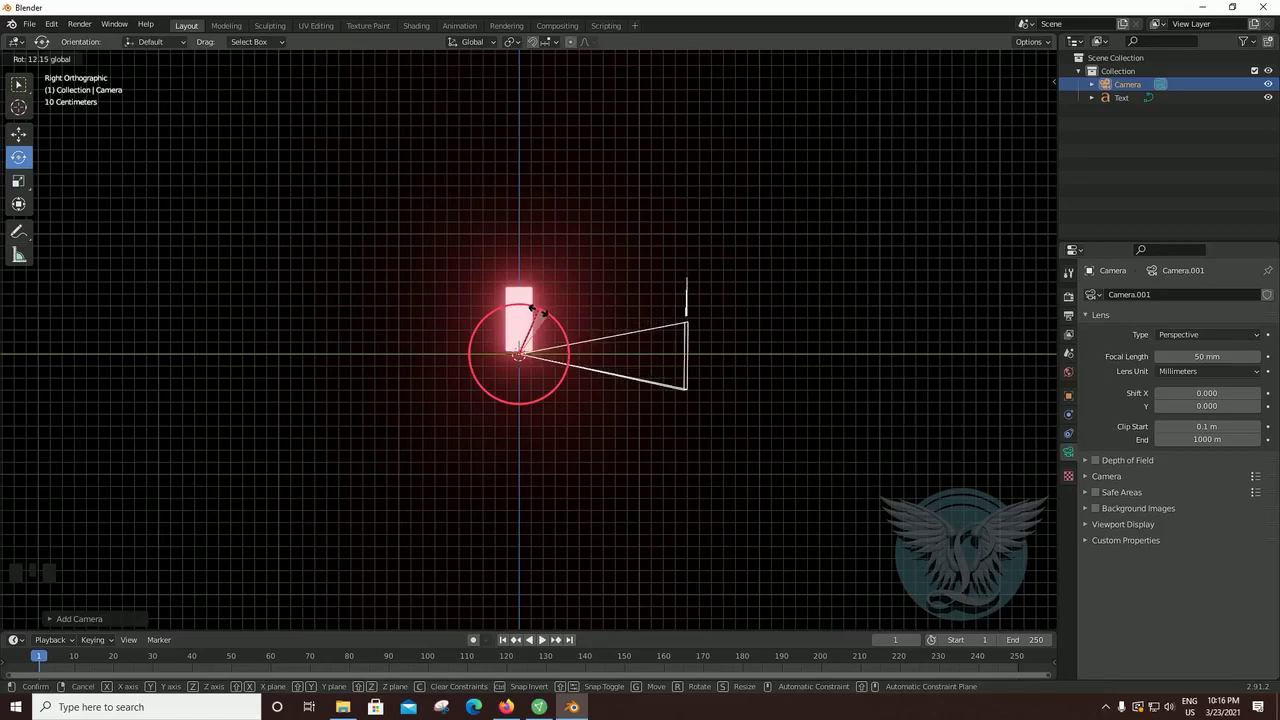
click(78, 159)
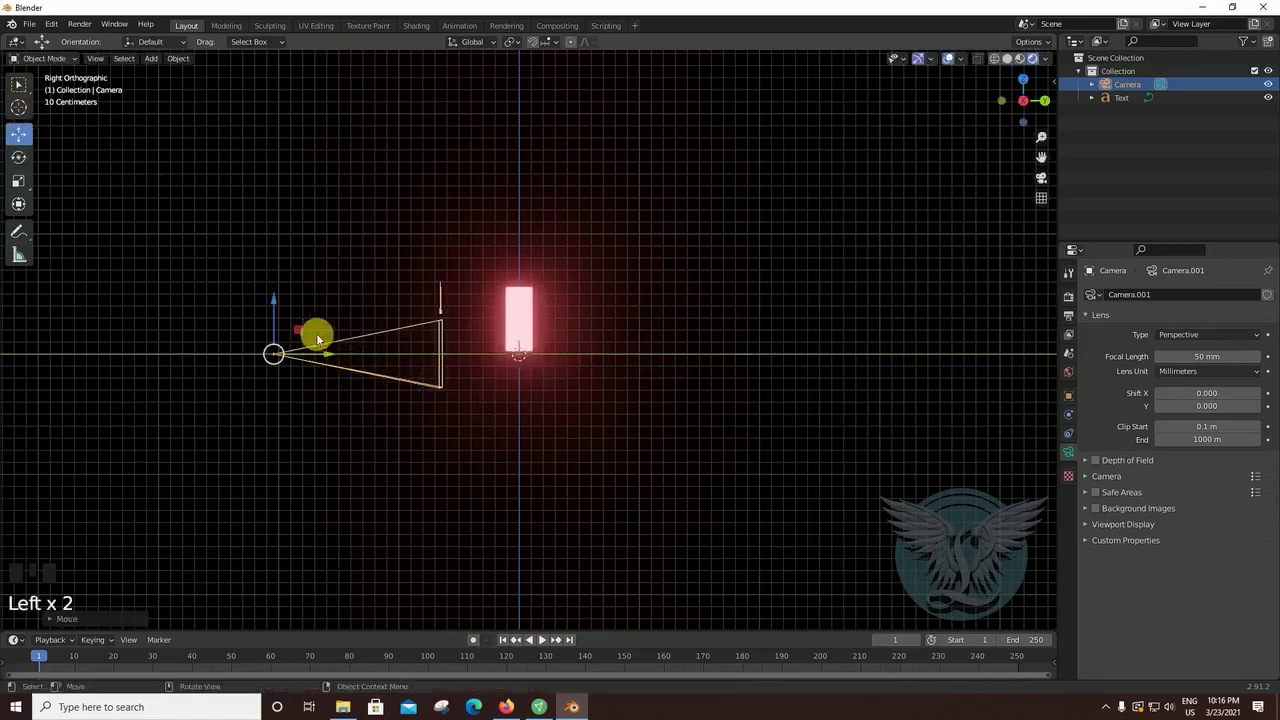
- Move the camera back along its axis to a distance in front of the glowing title
drag(600, 484, 550, 515)
scroll(down, 3)
scroll(down, 3)
drag(494, 490, 488, 446)
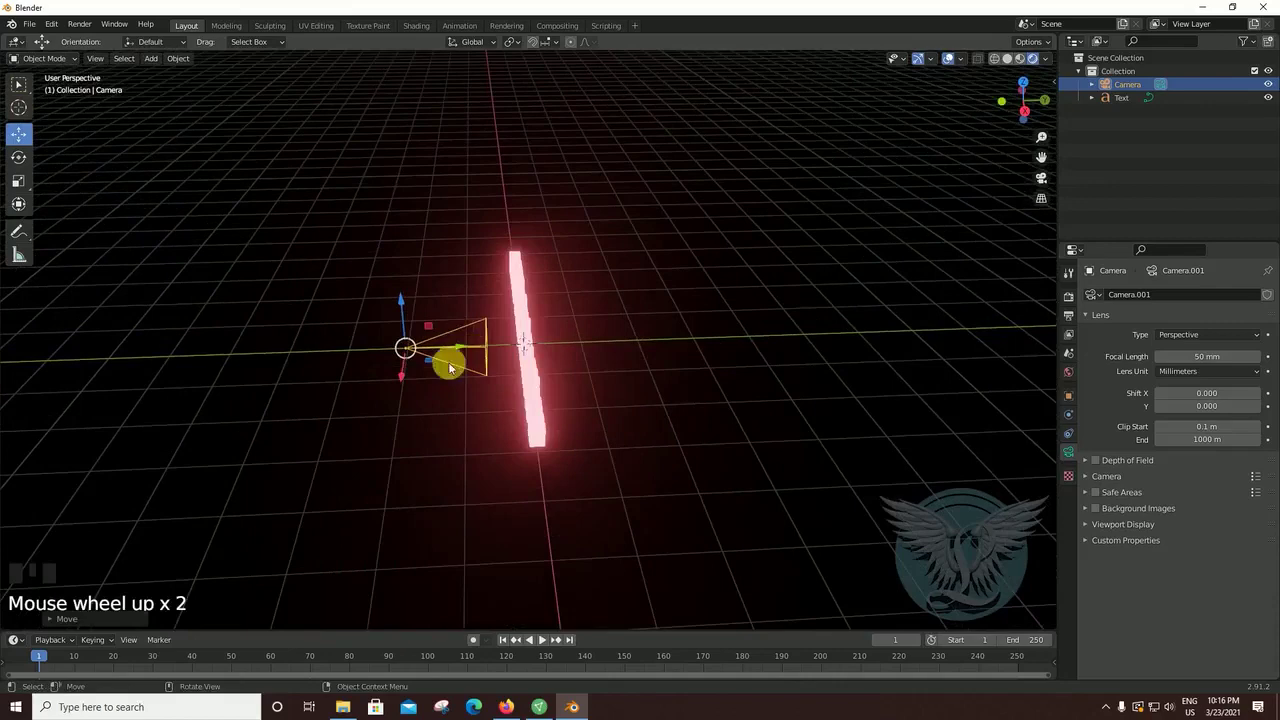
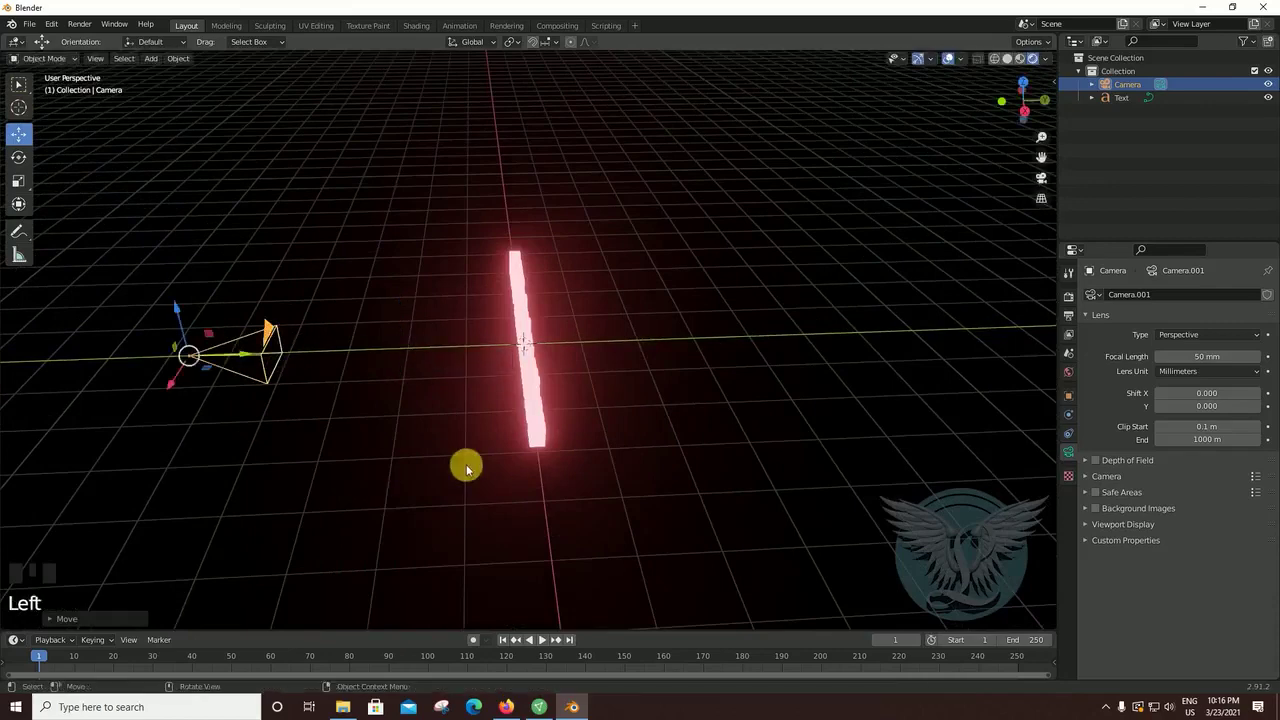
drag(511, 471, 841, 312)
- Look through the camera with the 30 mm lens framing, then orbit back out around the scene
click(841, 312)
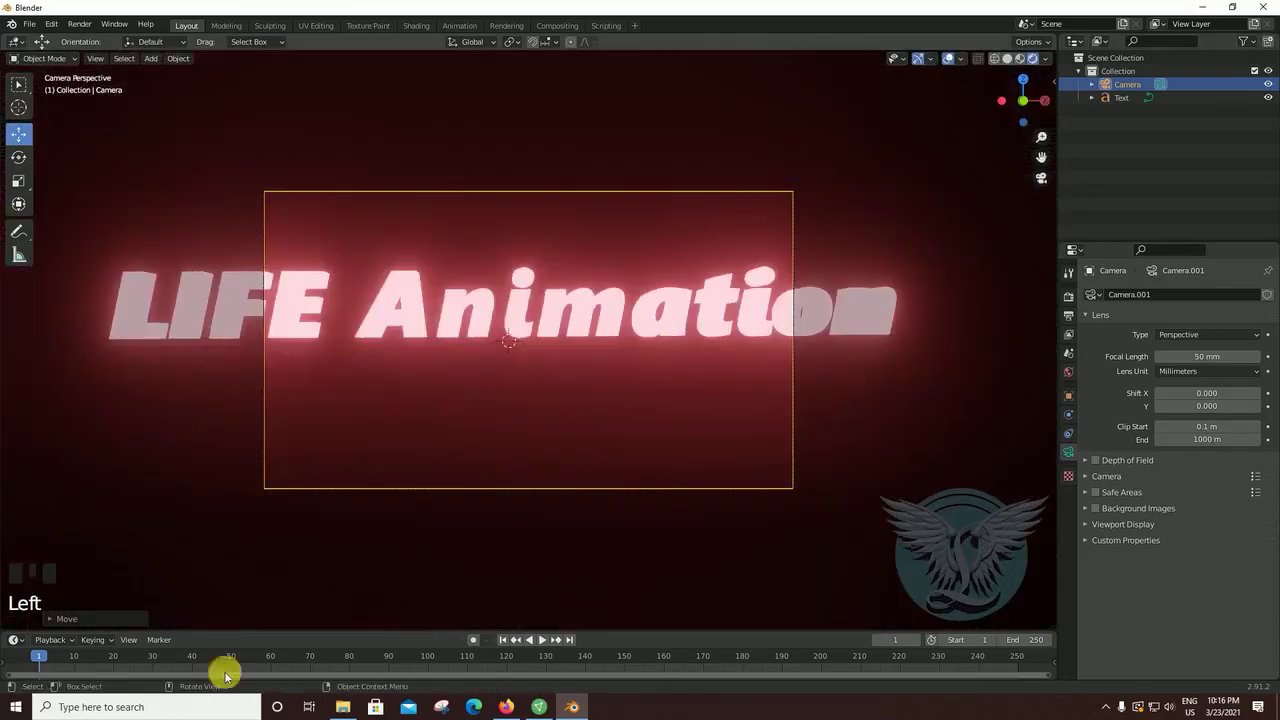
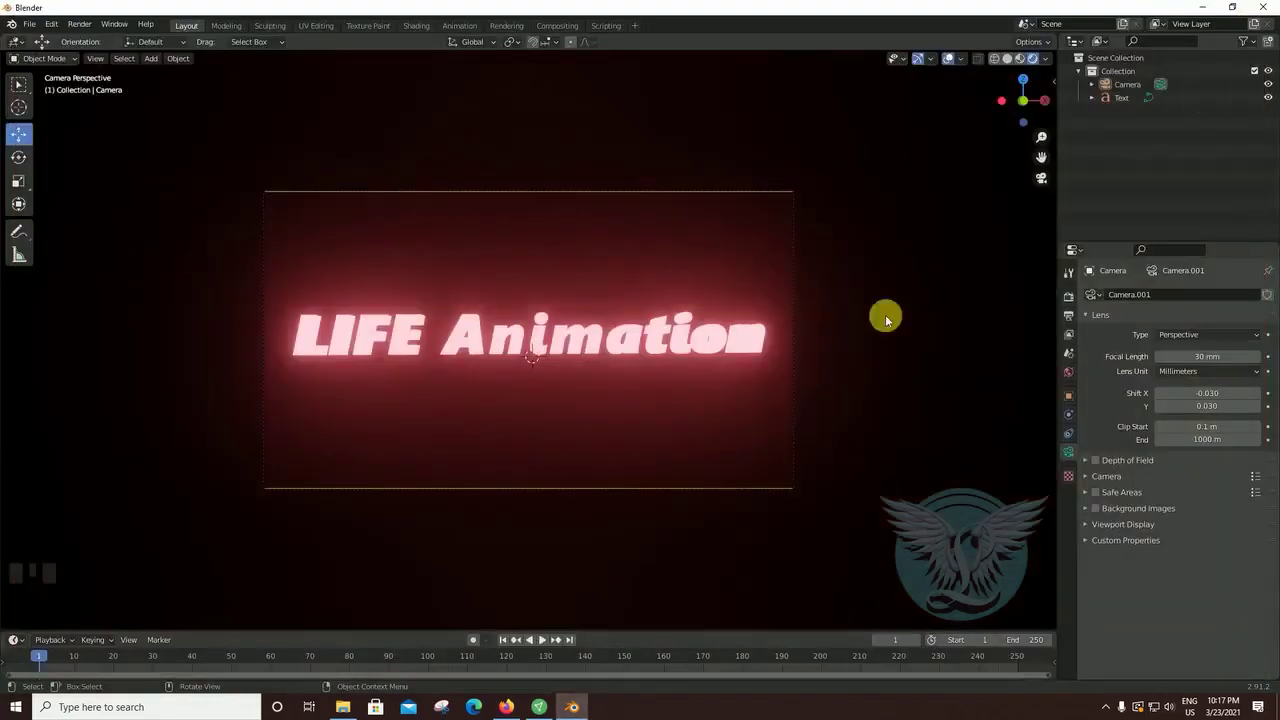
drag(887, 395, 719, 407)
scroll(down, 3)
drag(860, 392, 875, 379)
click(875, 379)
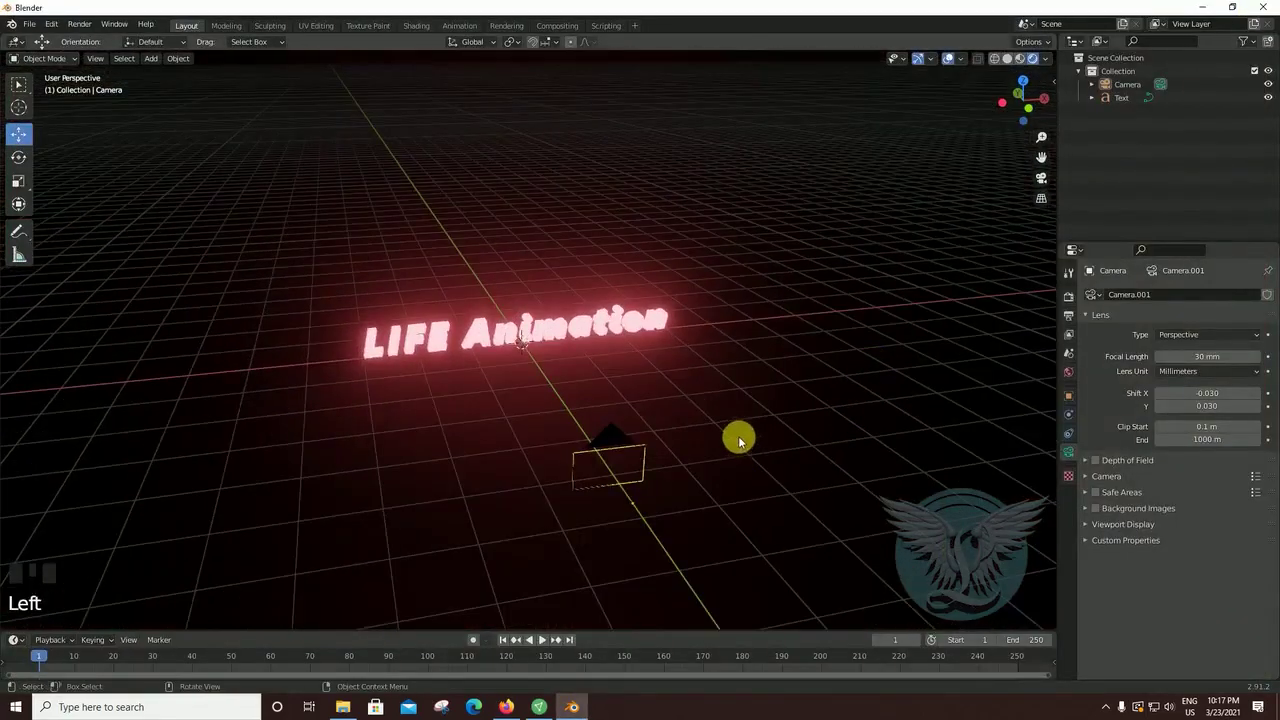
scroll(up, 3)
drag(787, 444, 743, 411)
scroll(up, 3)
drag(737, 412, 721, 397)
scroll(up, 3)
drag(696, 417, 683, 428)
scroll(down, 3)
drag(688, 425, 694, 422)
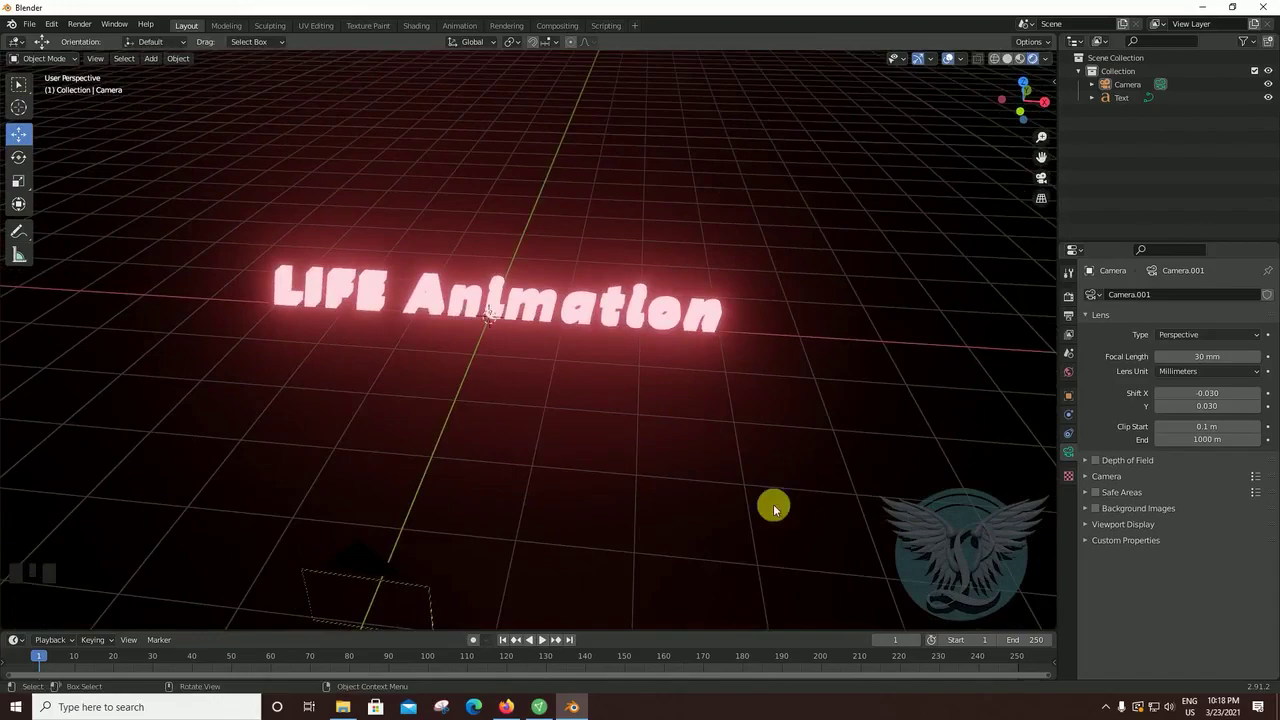